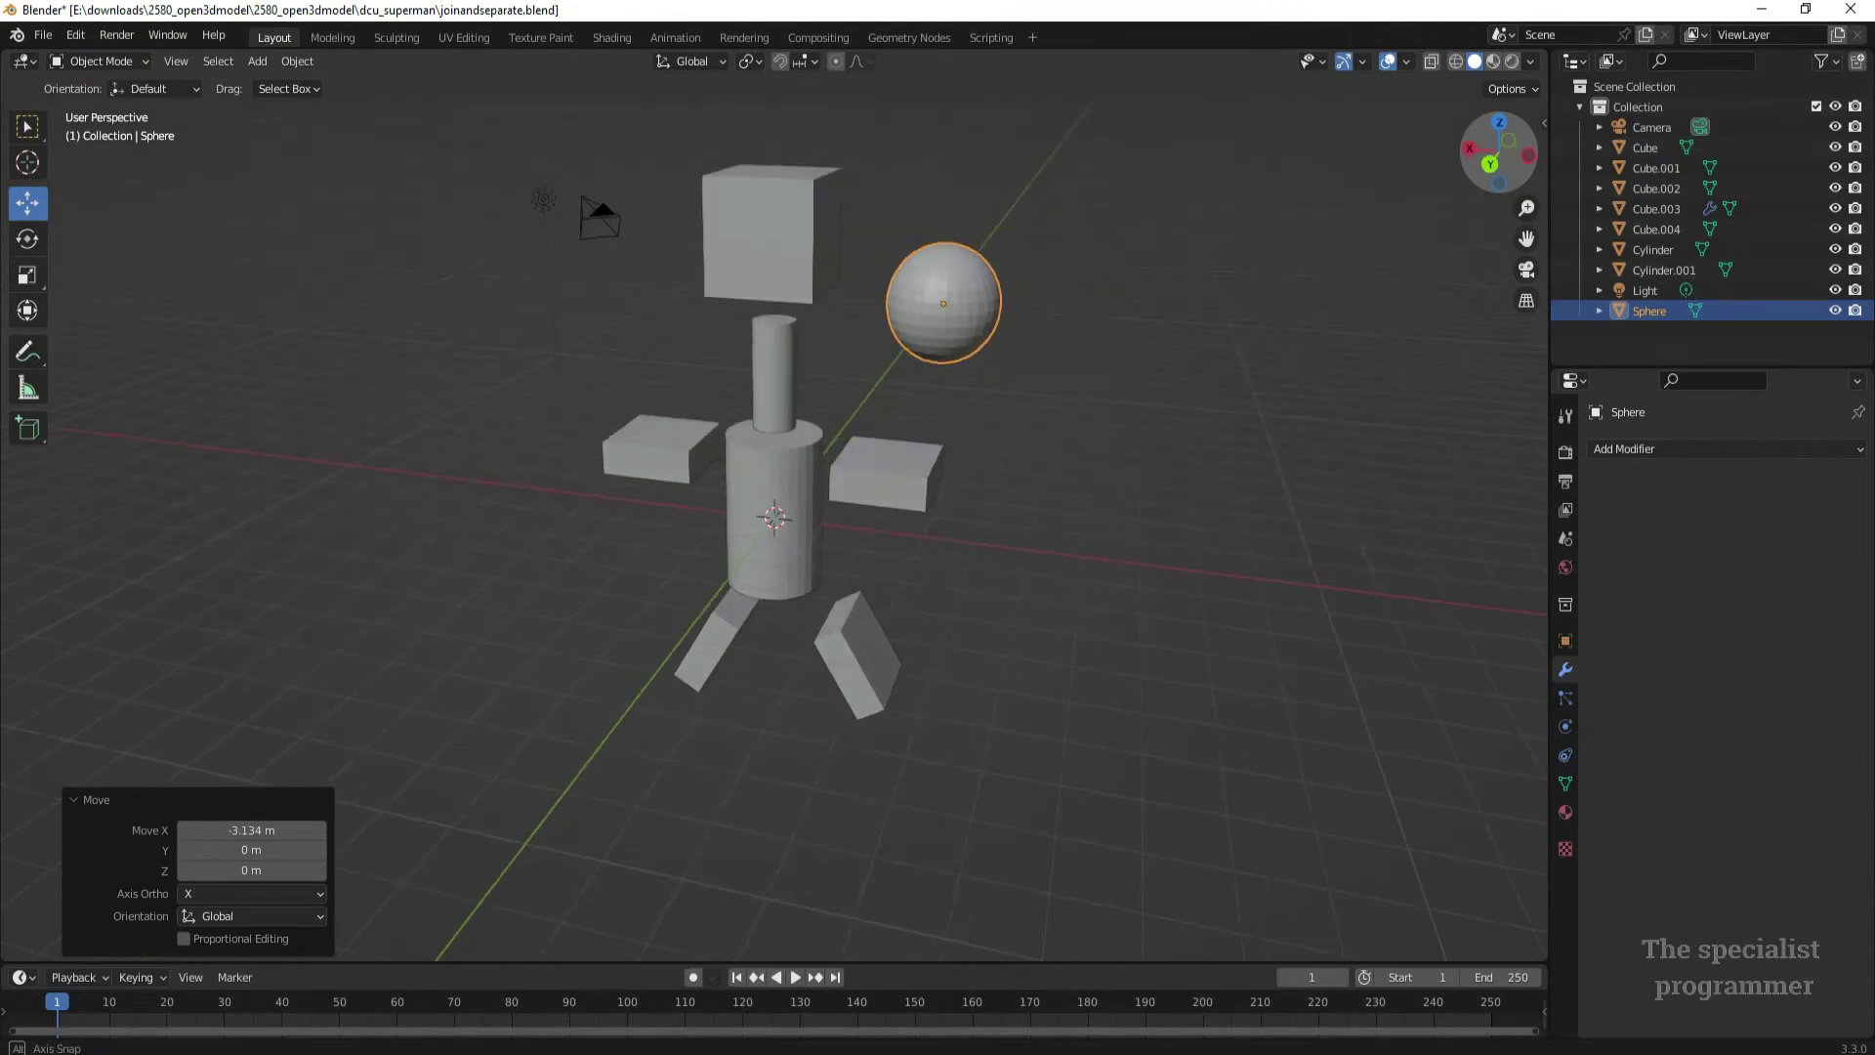
Deselect the sphere and view the figure from the back in flat orthographic projection
{"action": "left_click", "coordinate": [1524, 153]}
{"action": "left_click", "coordinate": [1492, 164]}
{"action": "left_click", "coordinate": [1185, 387]}
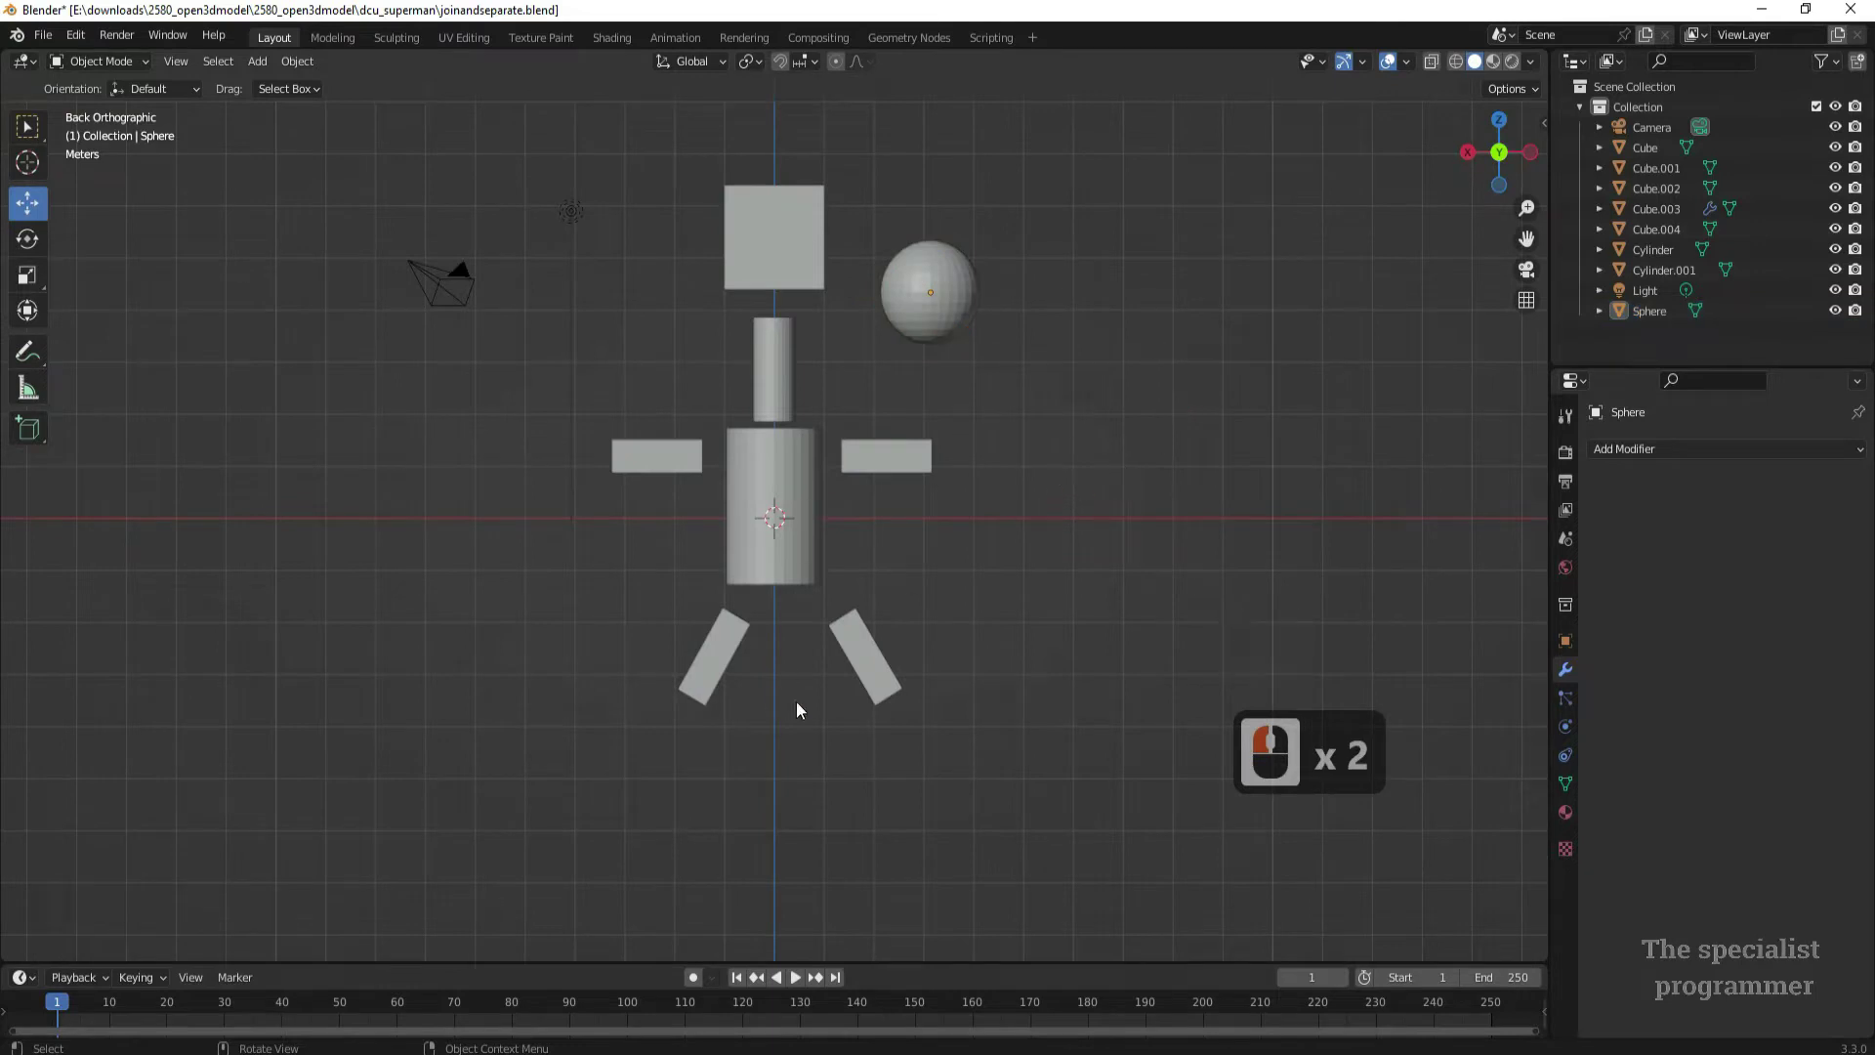
Move the neck up against the head and the body cylinder under the neck
{"action": "left_click", "coordinate": [775, 319]}
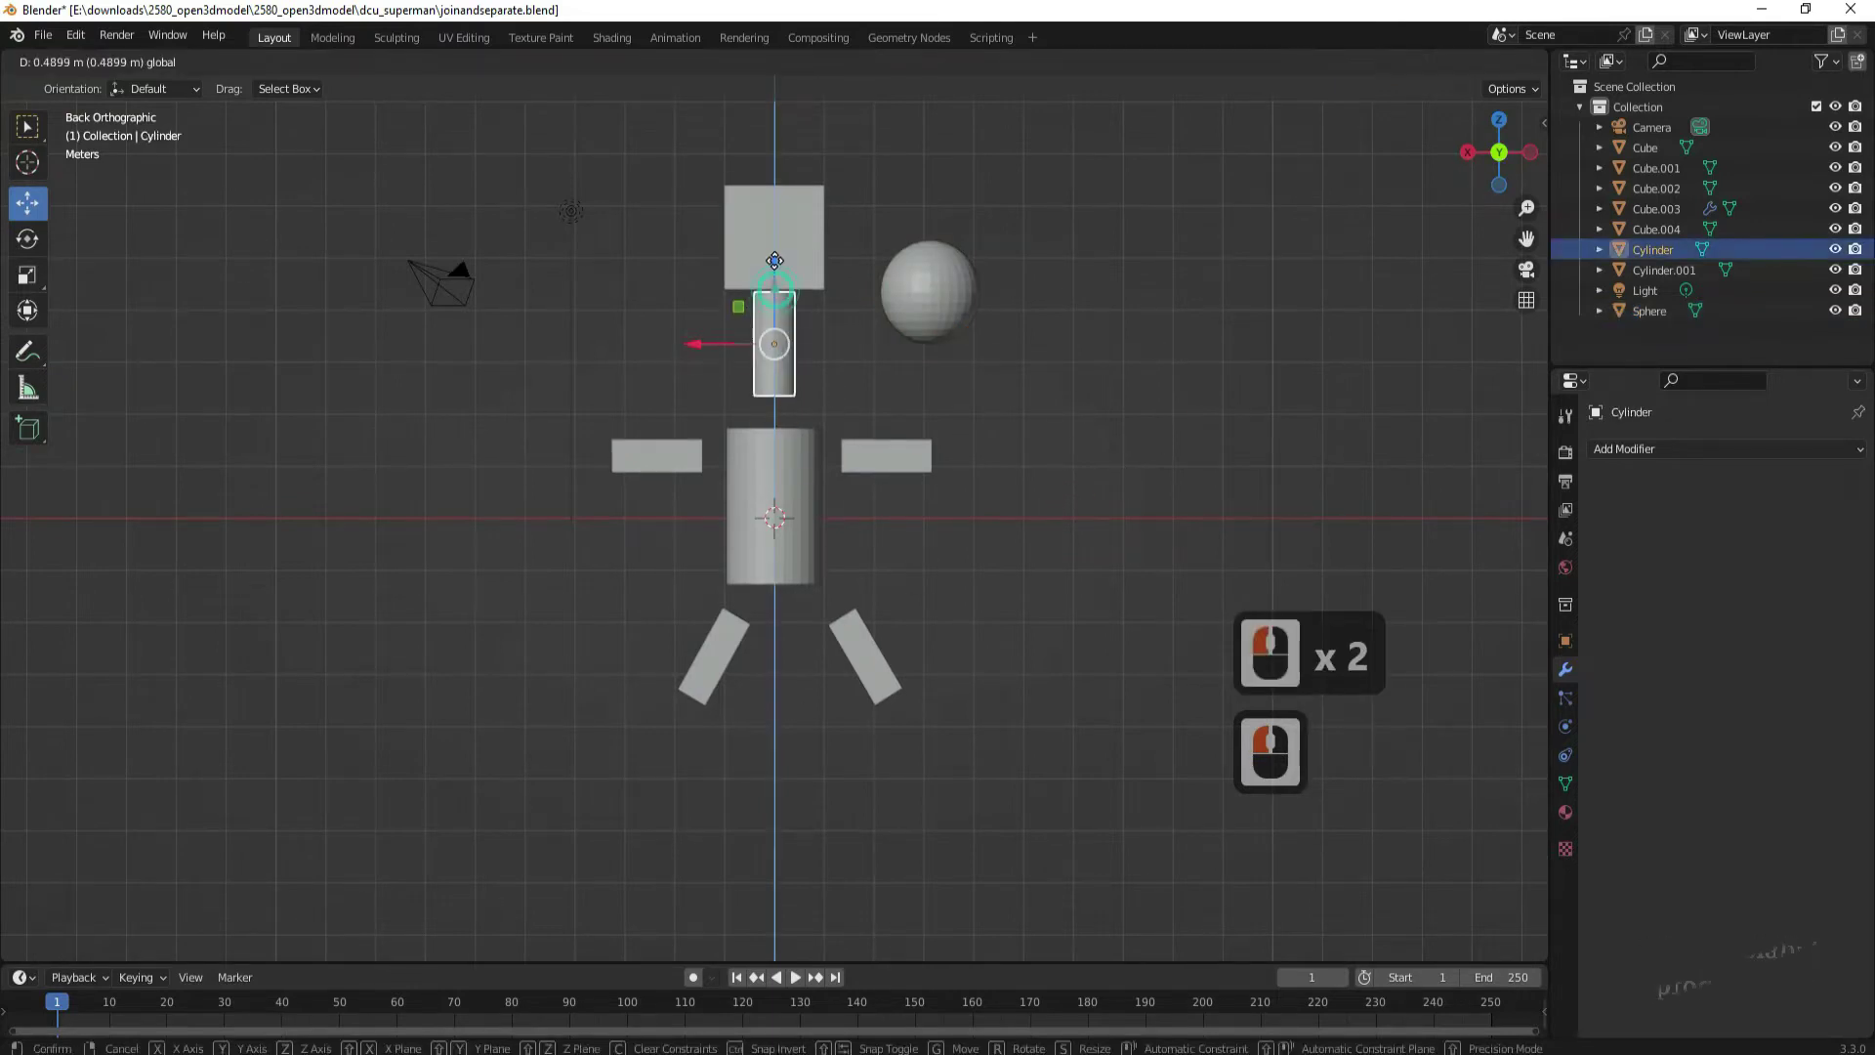
{"action": "left_click", "coordinate": [782, 257]}
{"action": "left_click", "coordinate": [784, 472]}
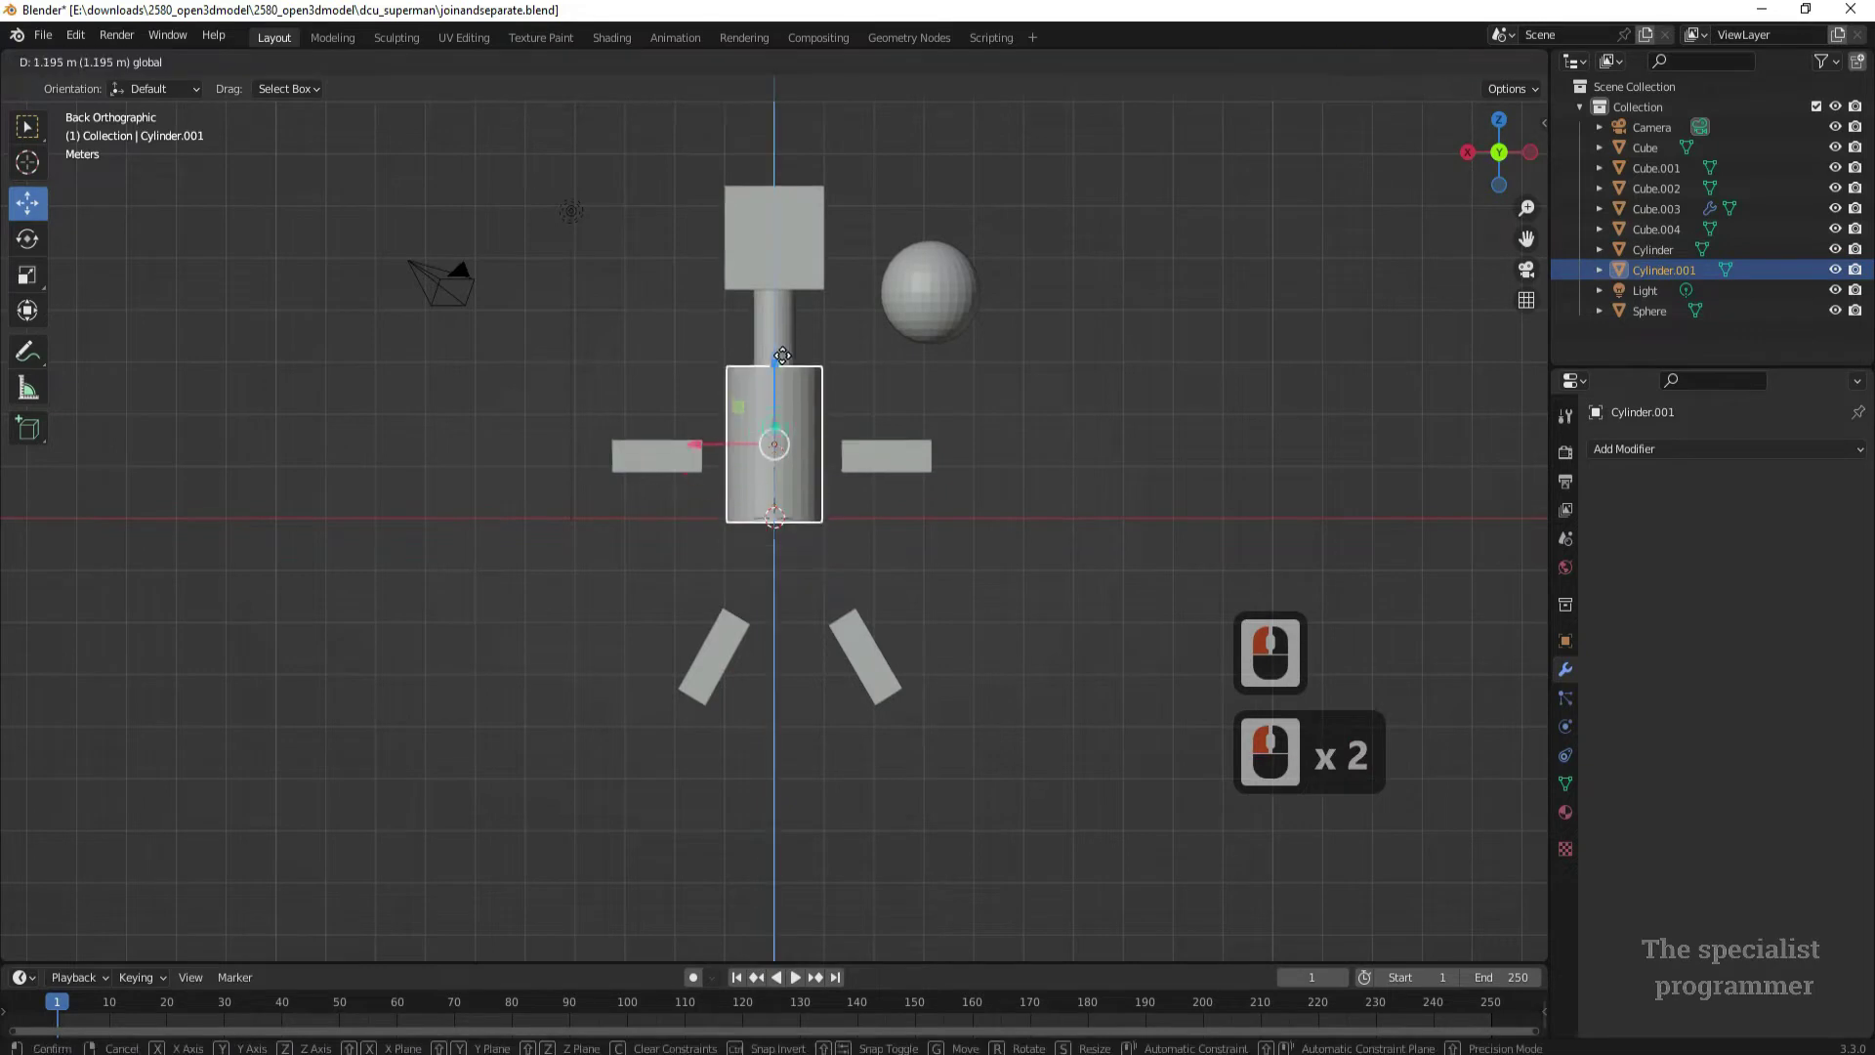
{"action": "left_click", "coordinate": [717, 404]}
Move both arms and the legs onto the body cylinder, then clear the selection
{"action": "left_click", "coordinate": [693, 449]}
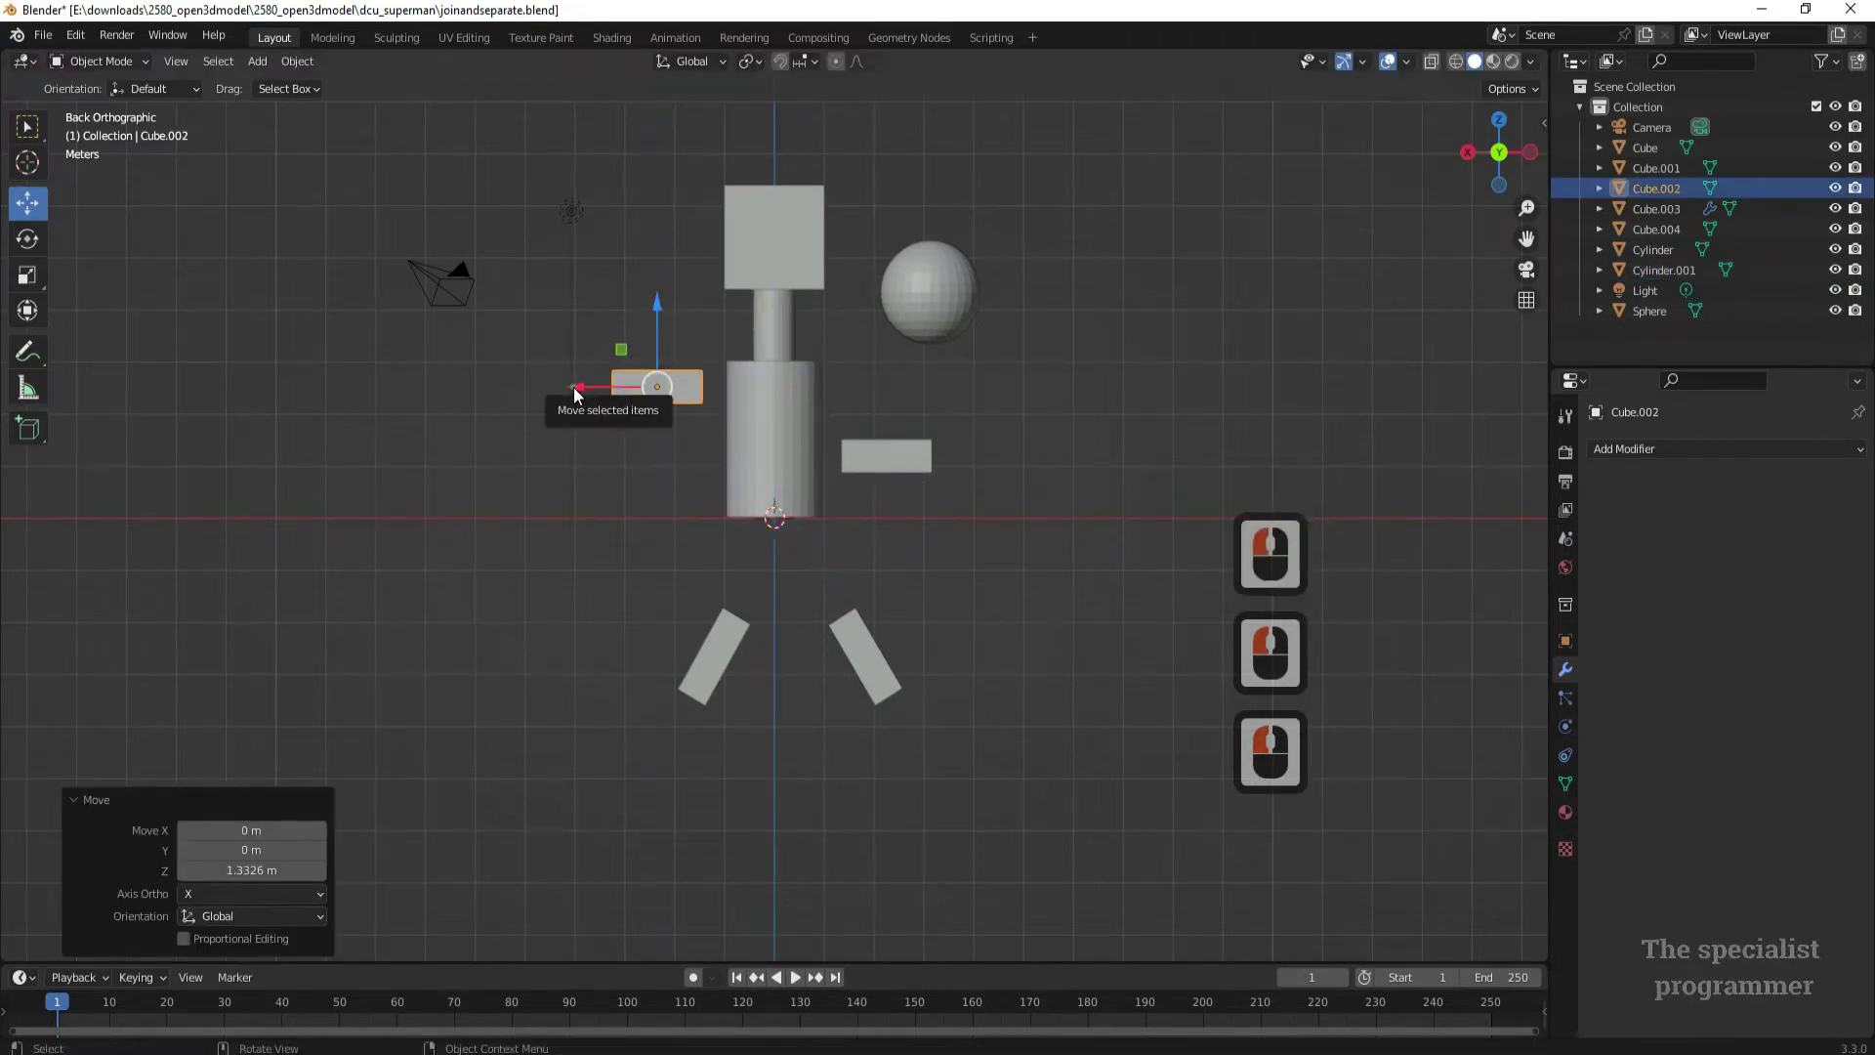
{"action": "double_click", "coordinate": [893, 472]}
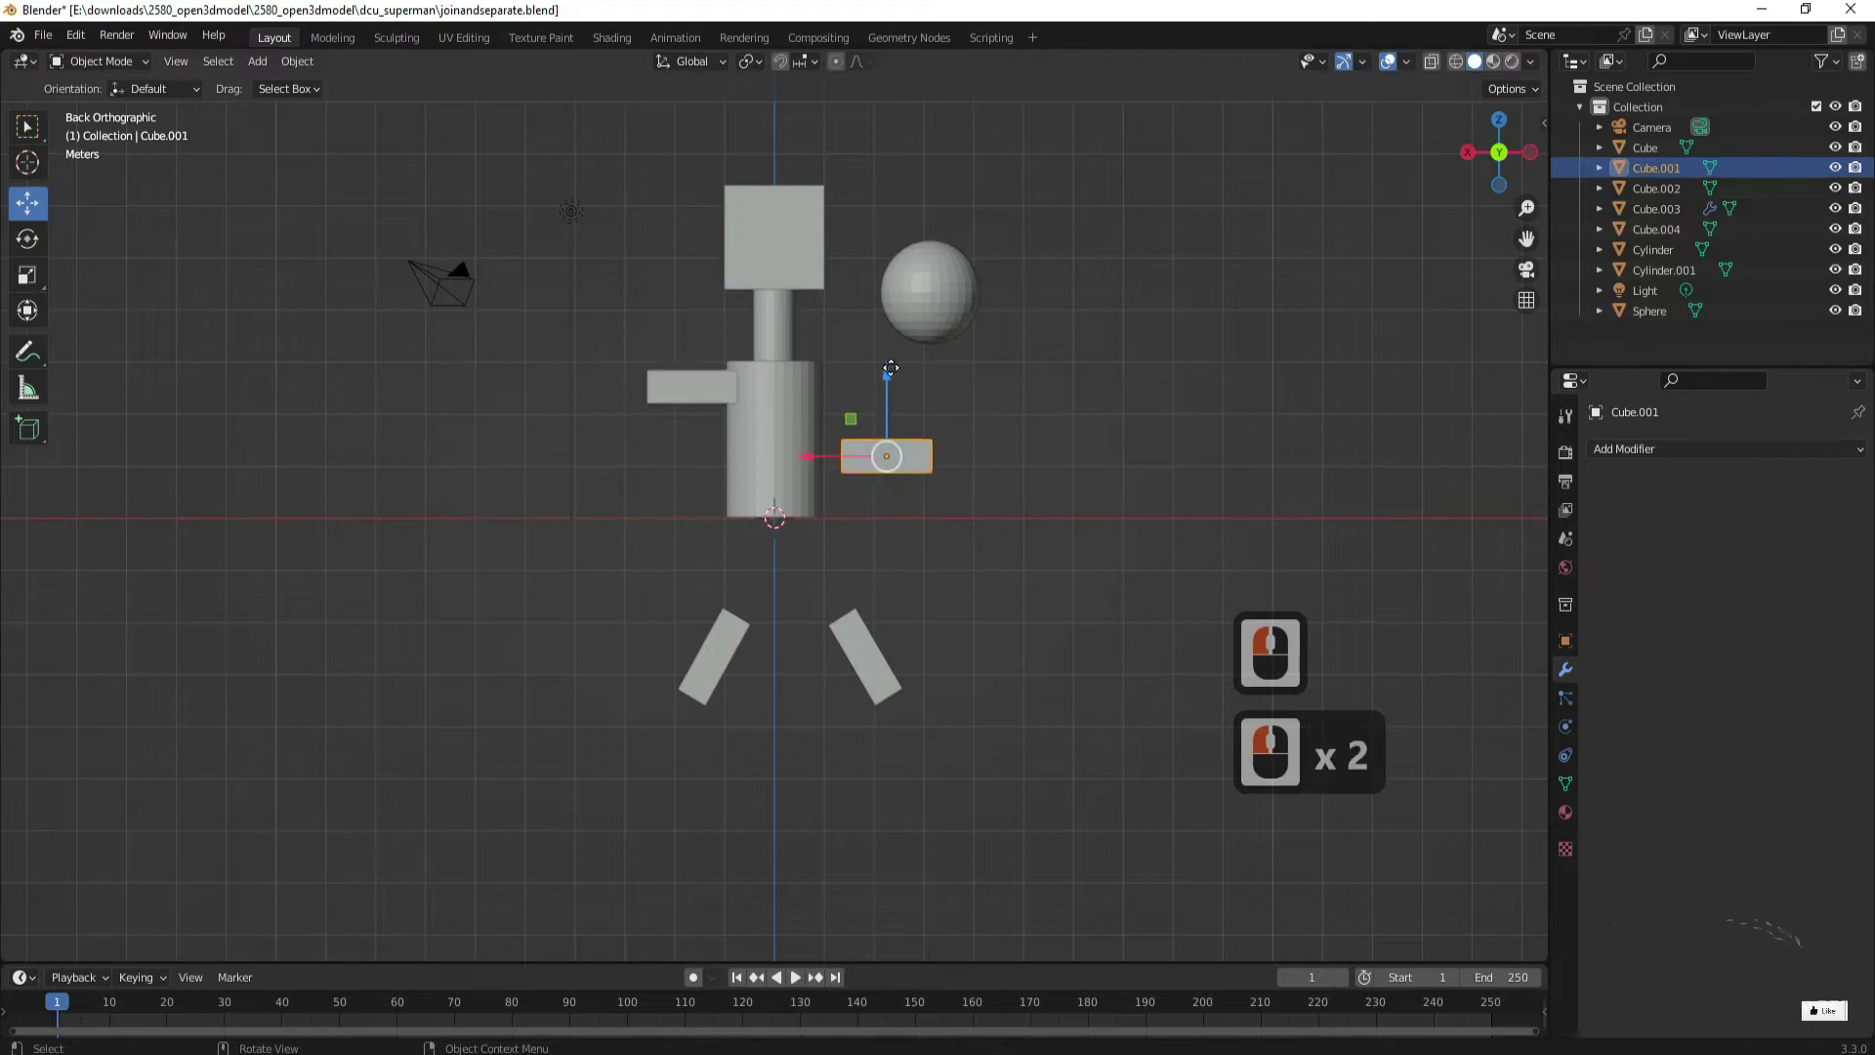
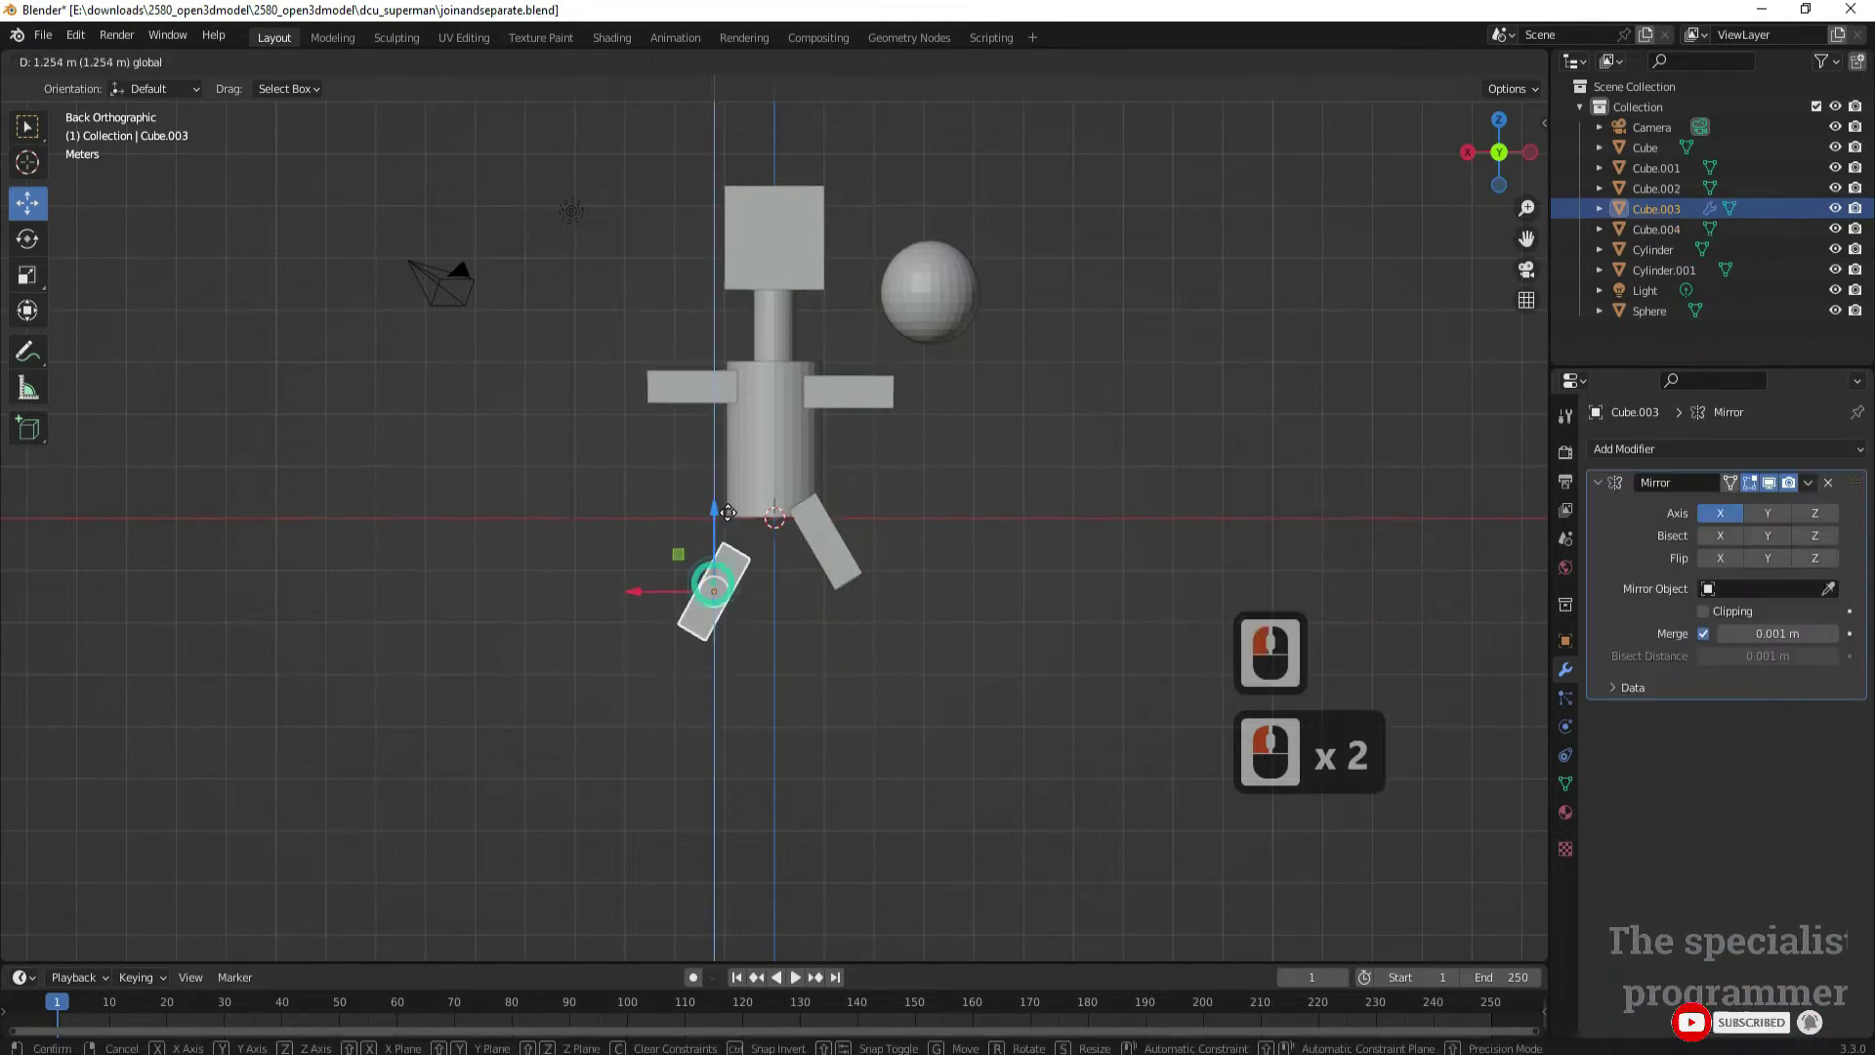
{"action": "left_click", "coordinate": [732, 472]}
{"action": "double_click", "coordinate": [1004, 513]}
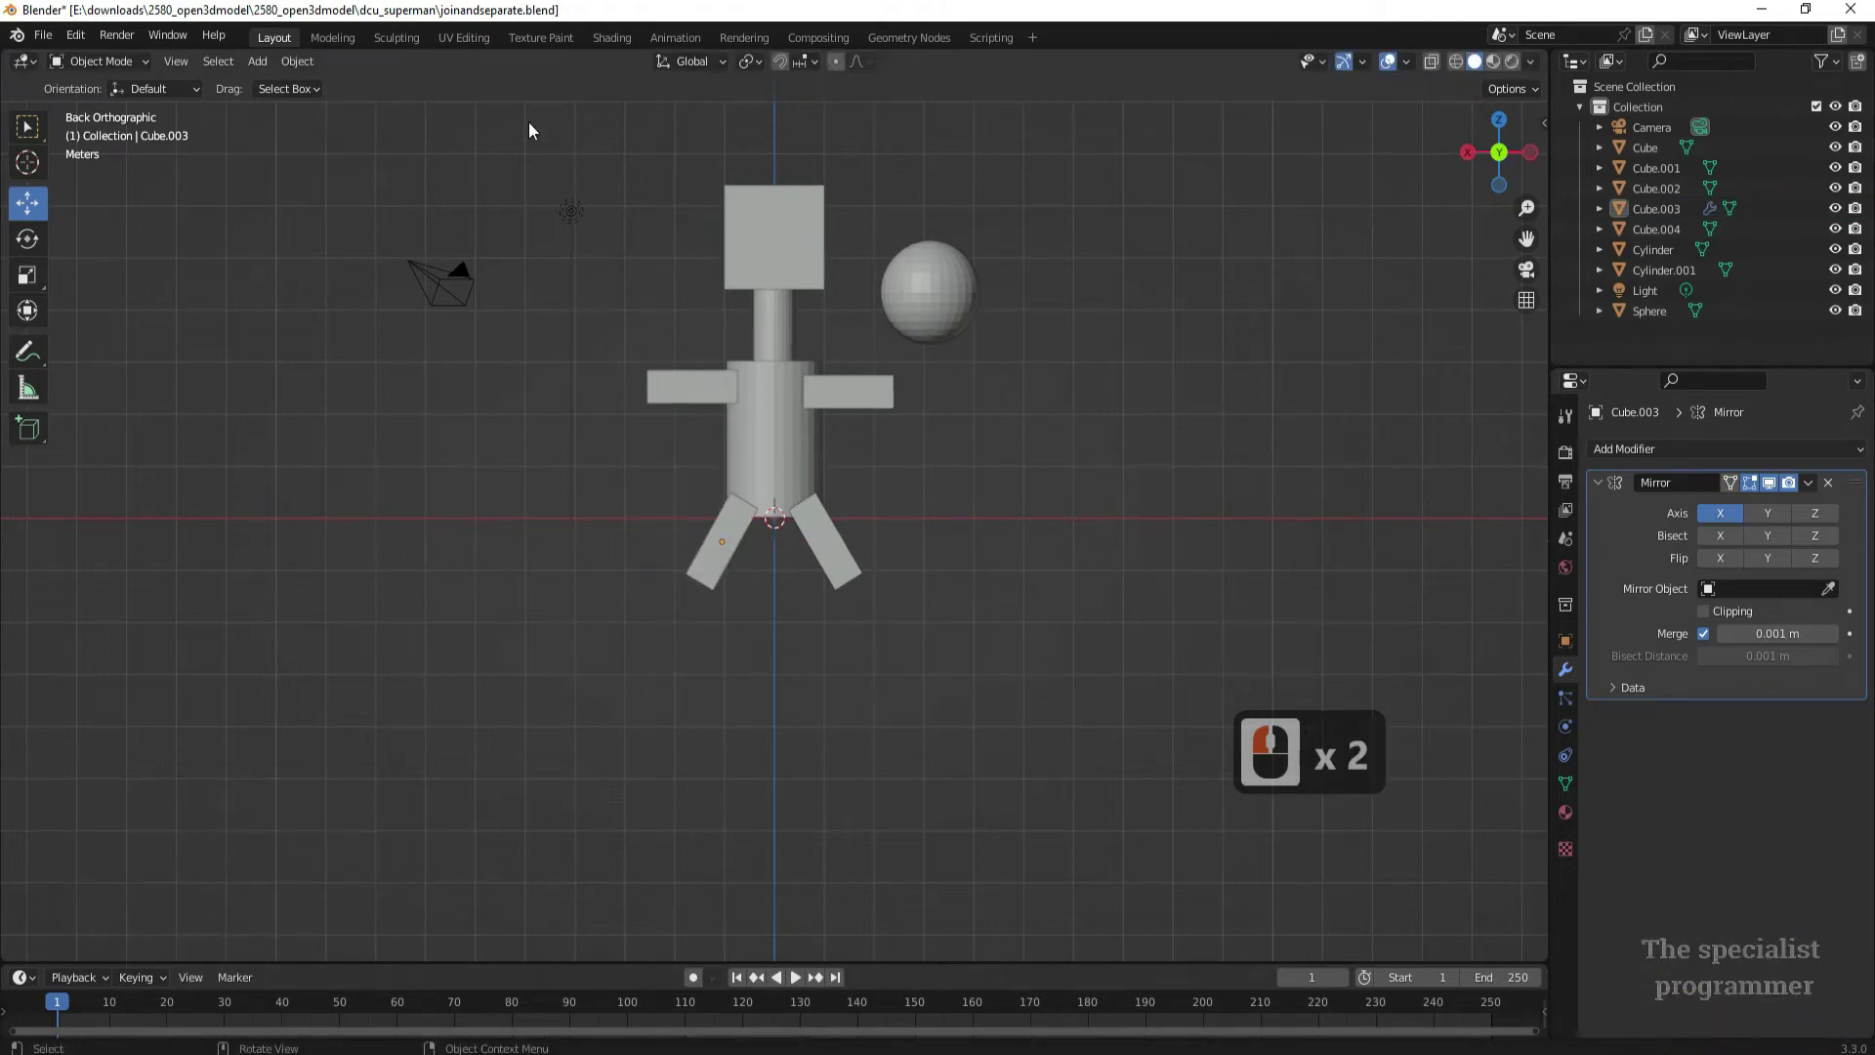
Join all figure parts with the body cylinder active into one Cylinder.001 object
{"action": "left_click", "coordinate": [1053, 638]}
{"action": "left_click", "coordinate": [1067, 347]}
{"action": "left_click", "coordinate": [794, 229]}
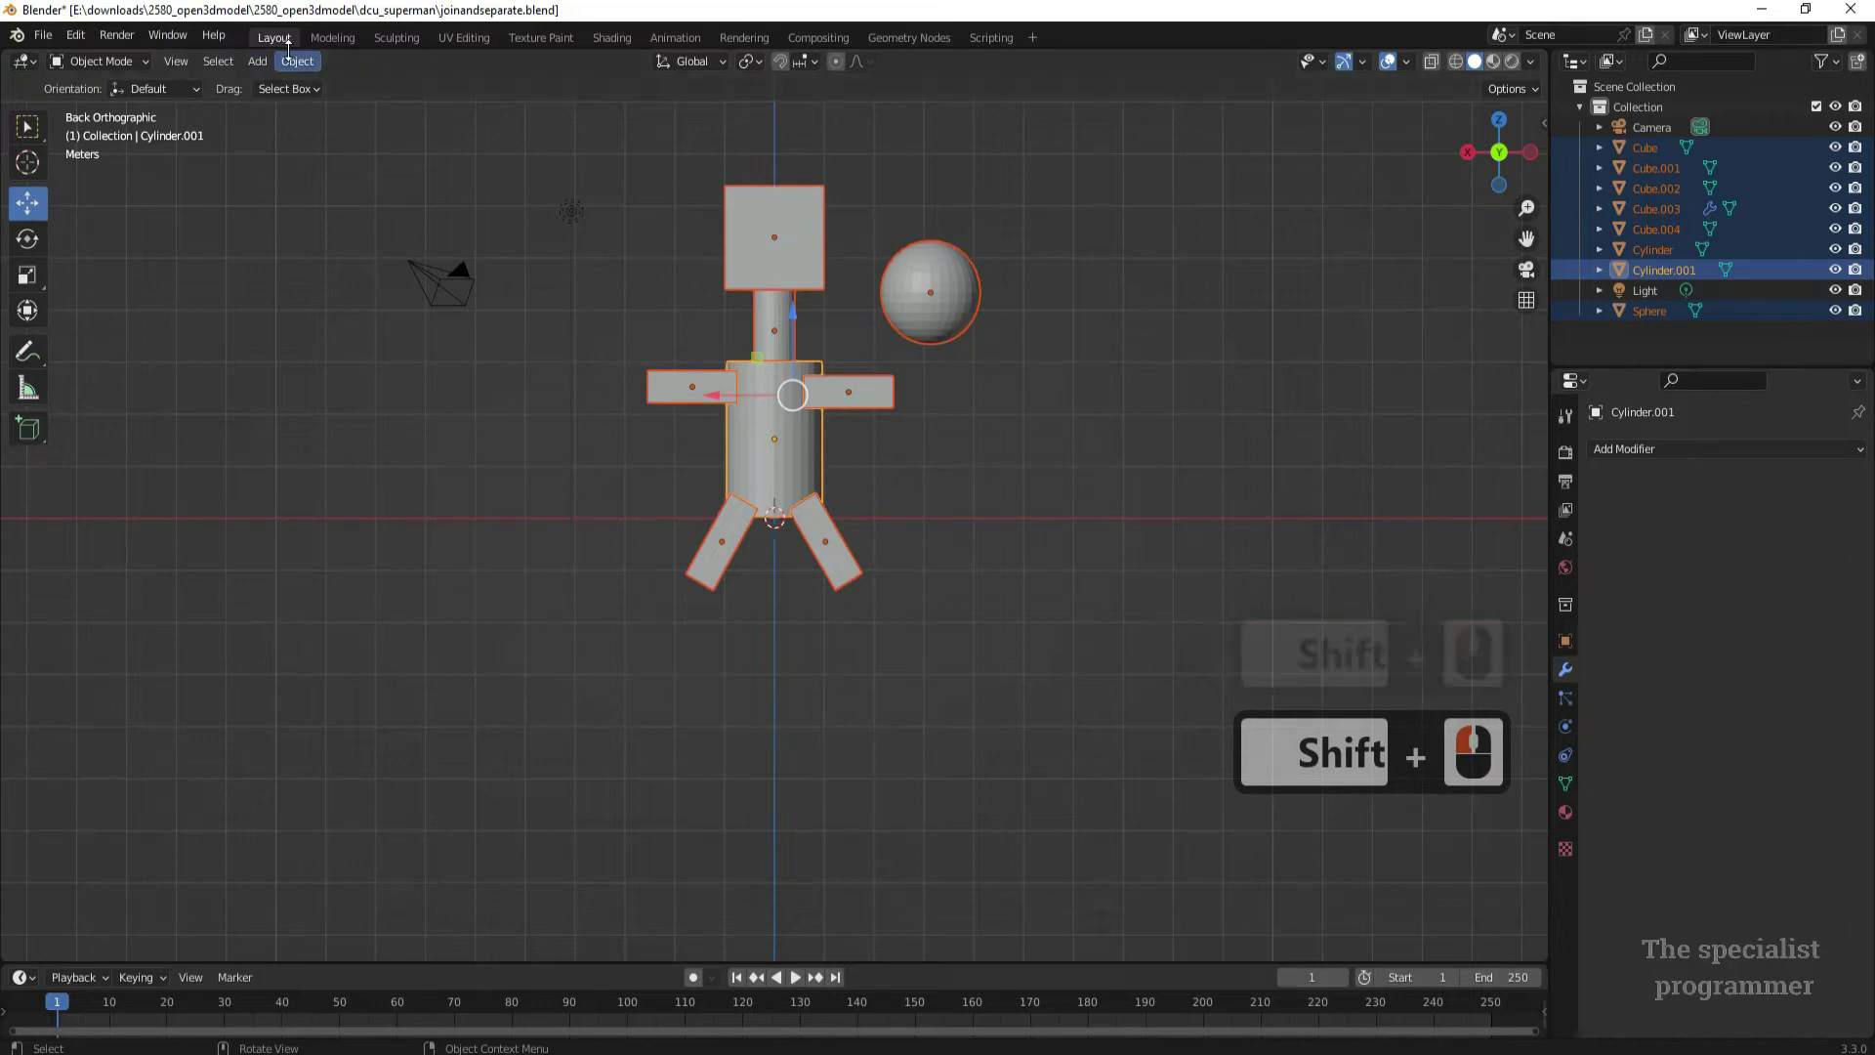
{"action": "left_click", "coordinate": [299, 64]}
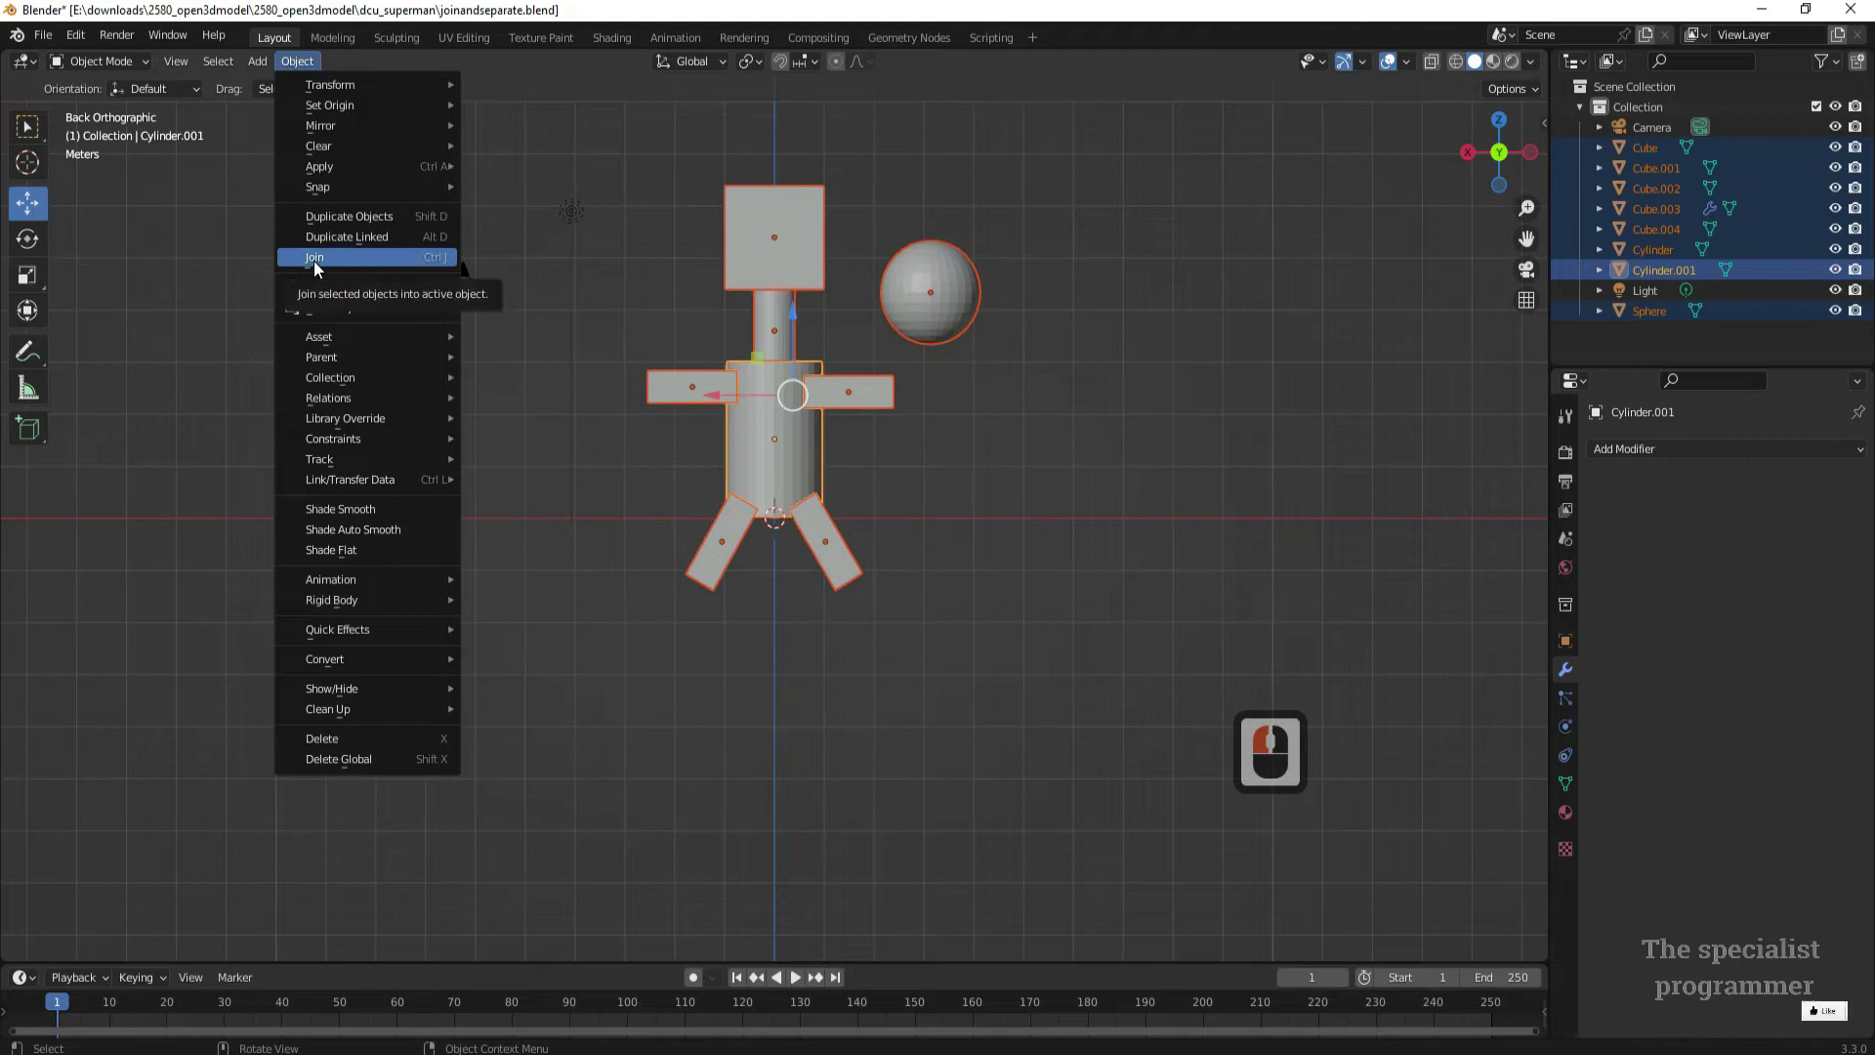
{"action": "left_click", "coordinate": [319, 267]}
{"action": "left_click", "coordinate": [933, 598]}
{"action": "left_click", "coordinate": [799, 448]}
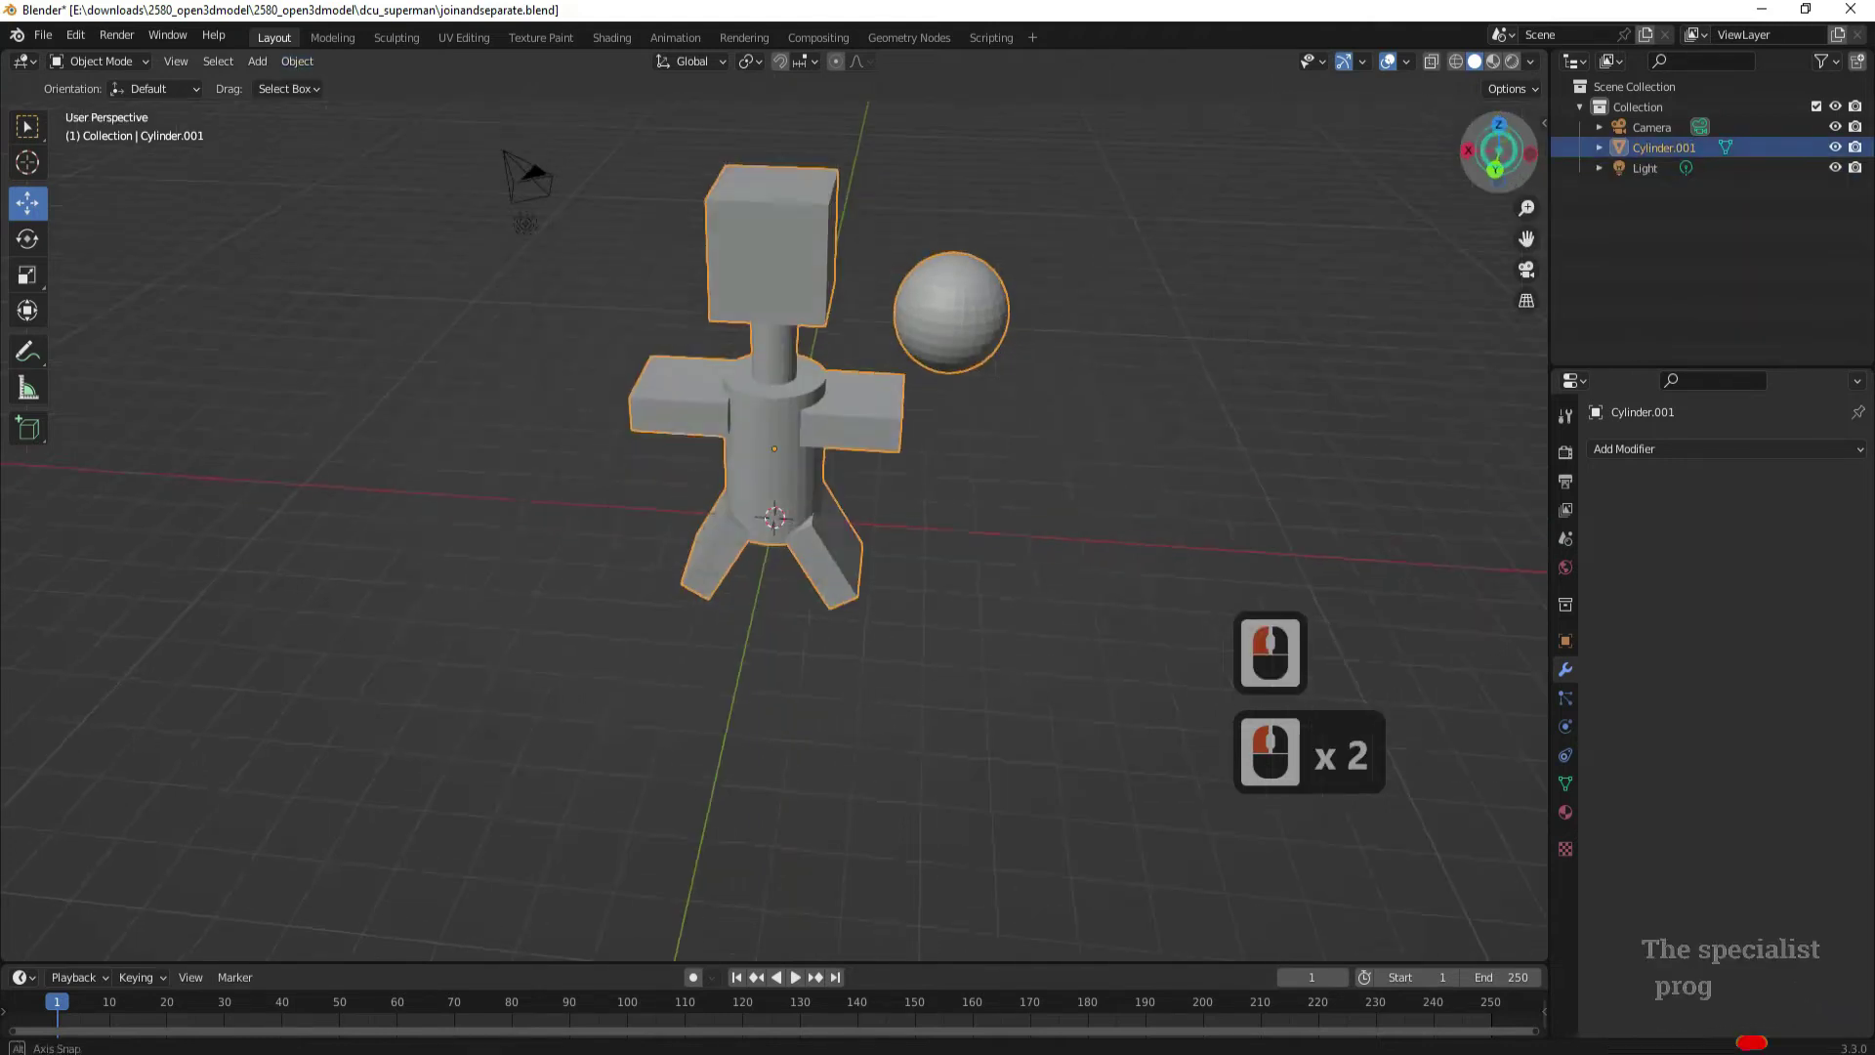
{"action": "left_click", "coordinate": [1228, 257]}
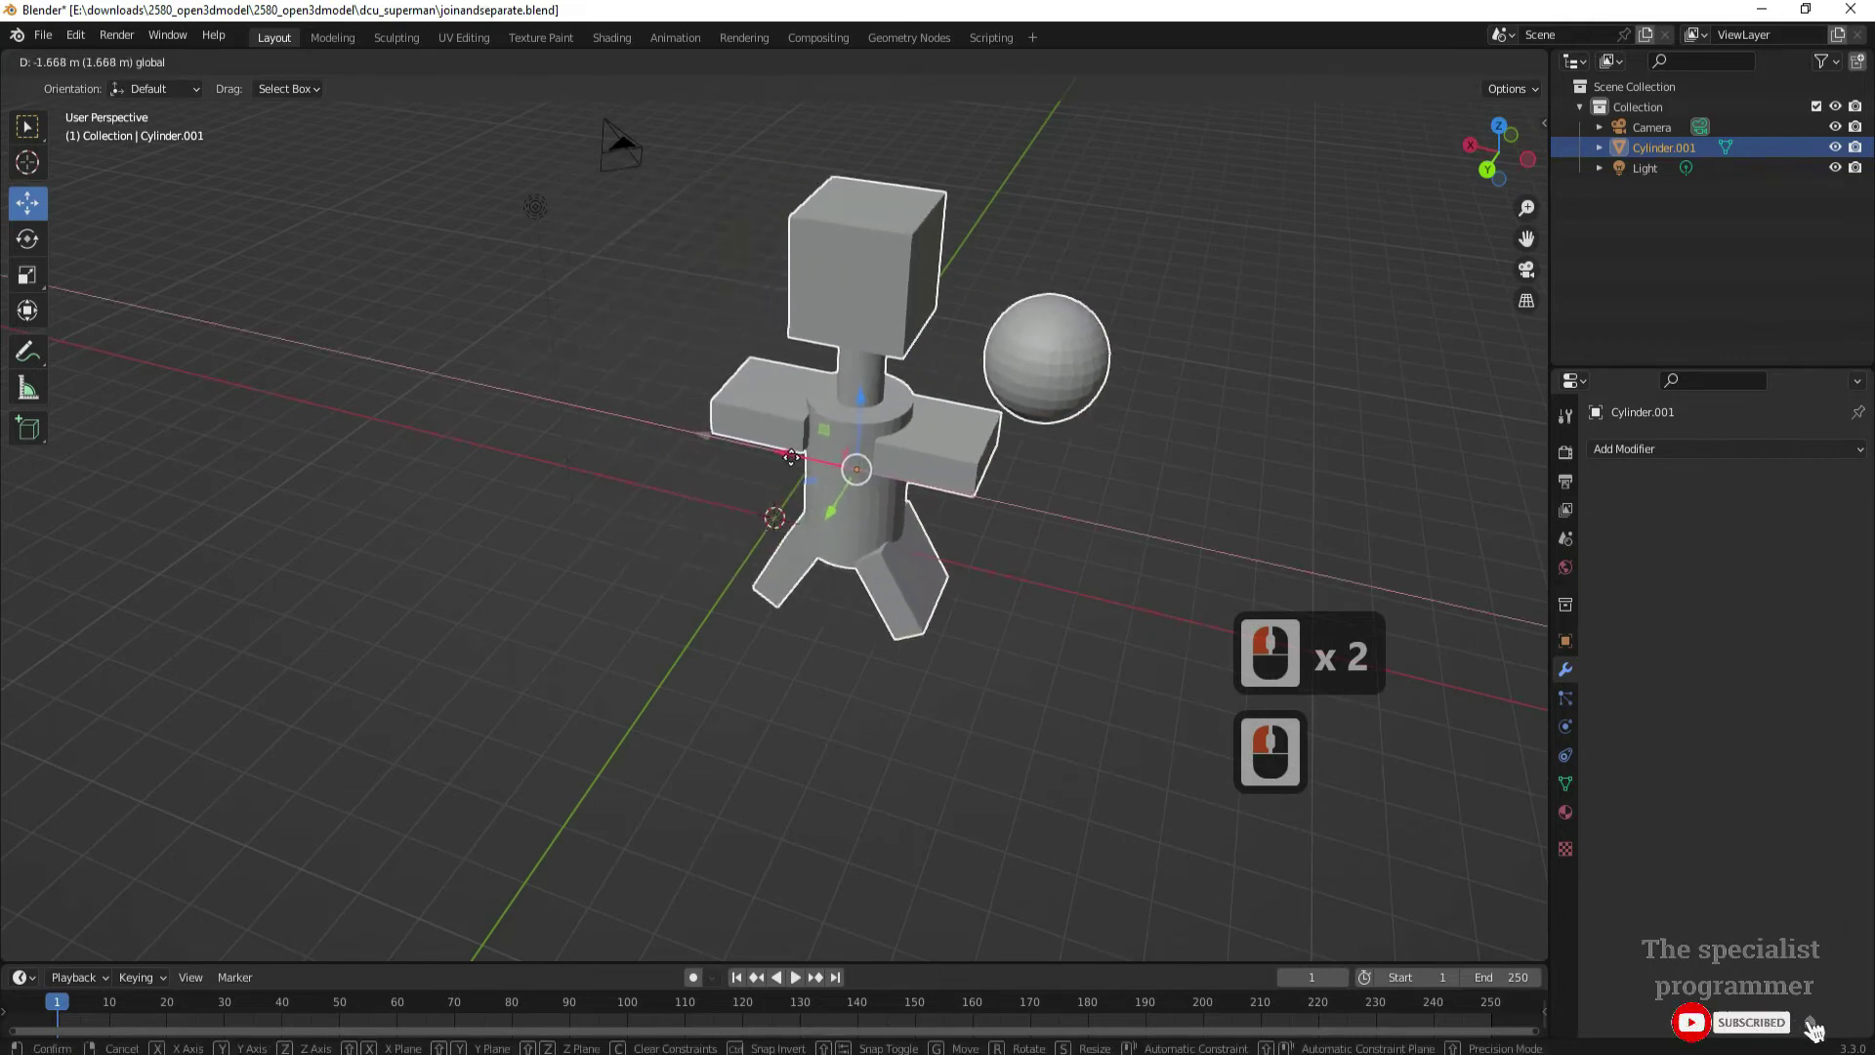
{"action": "left_click", "coordinate": [766, 334]}
{"action": "double_click", "coordinate": [673, 311]}
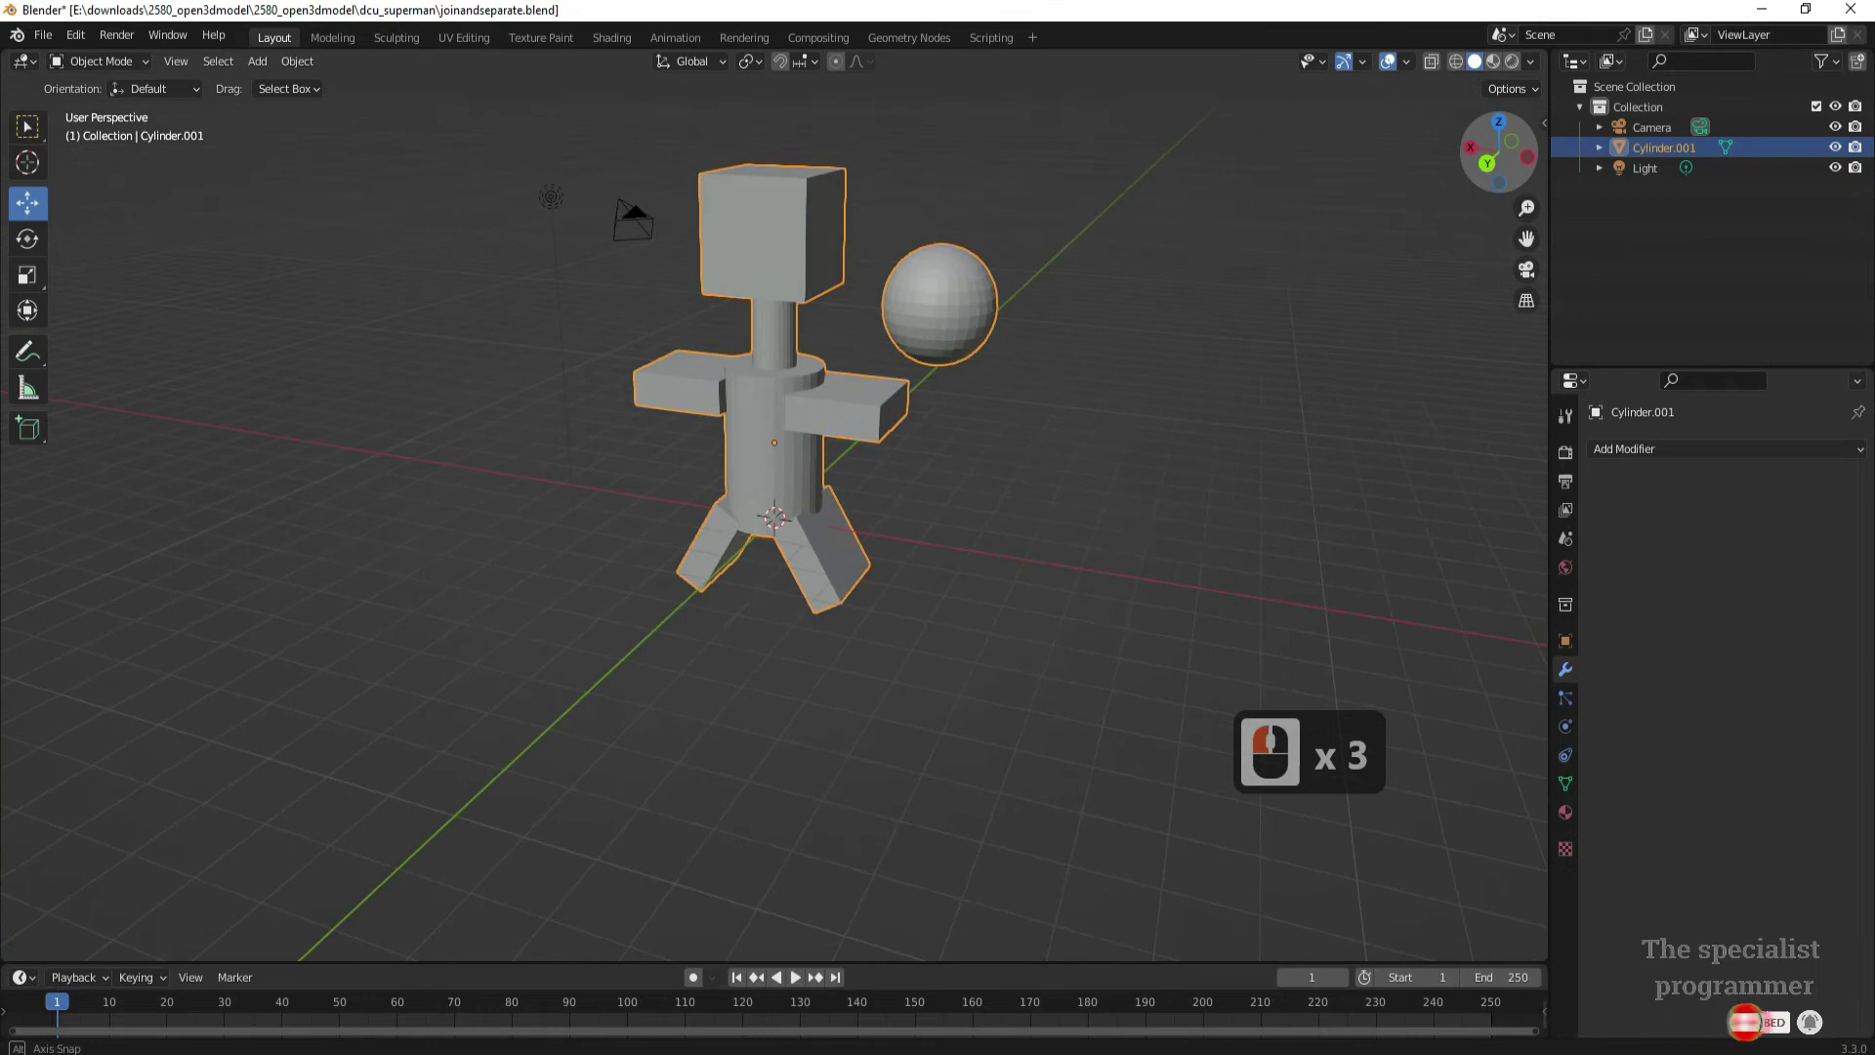
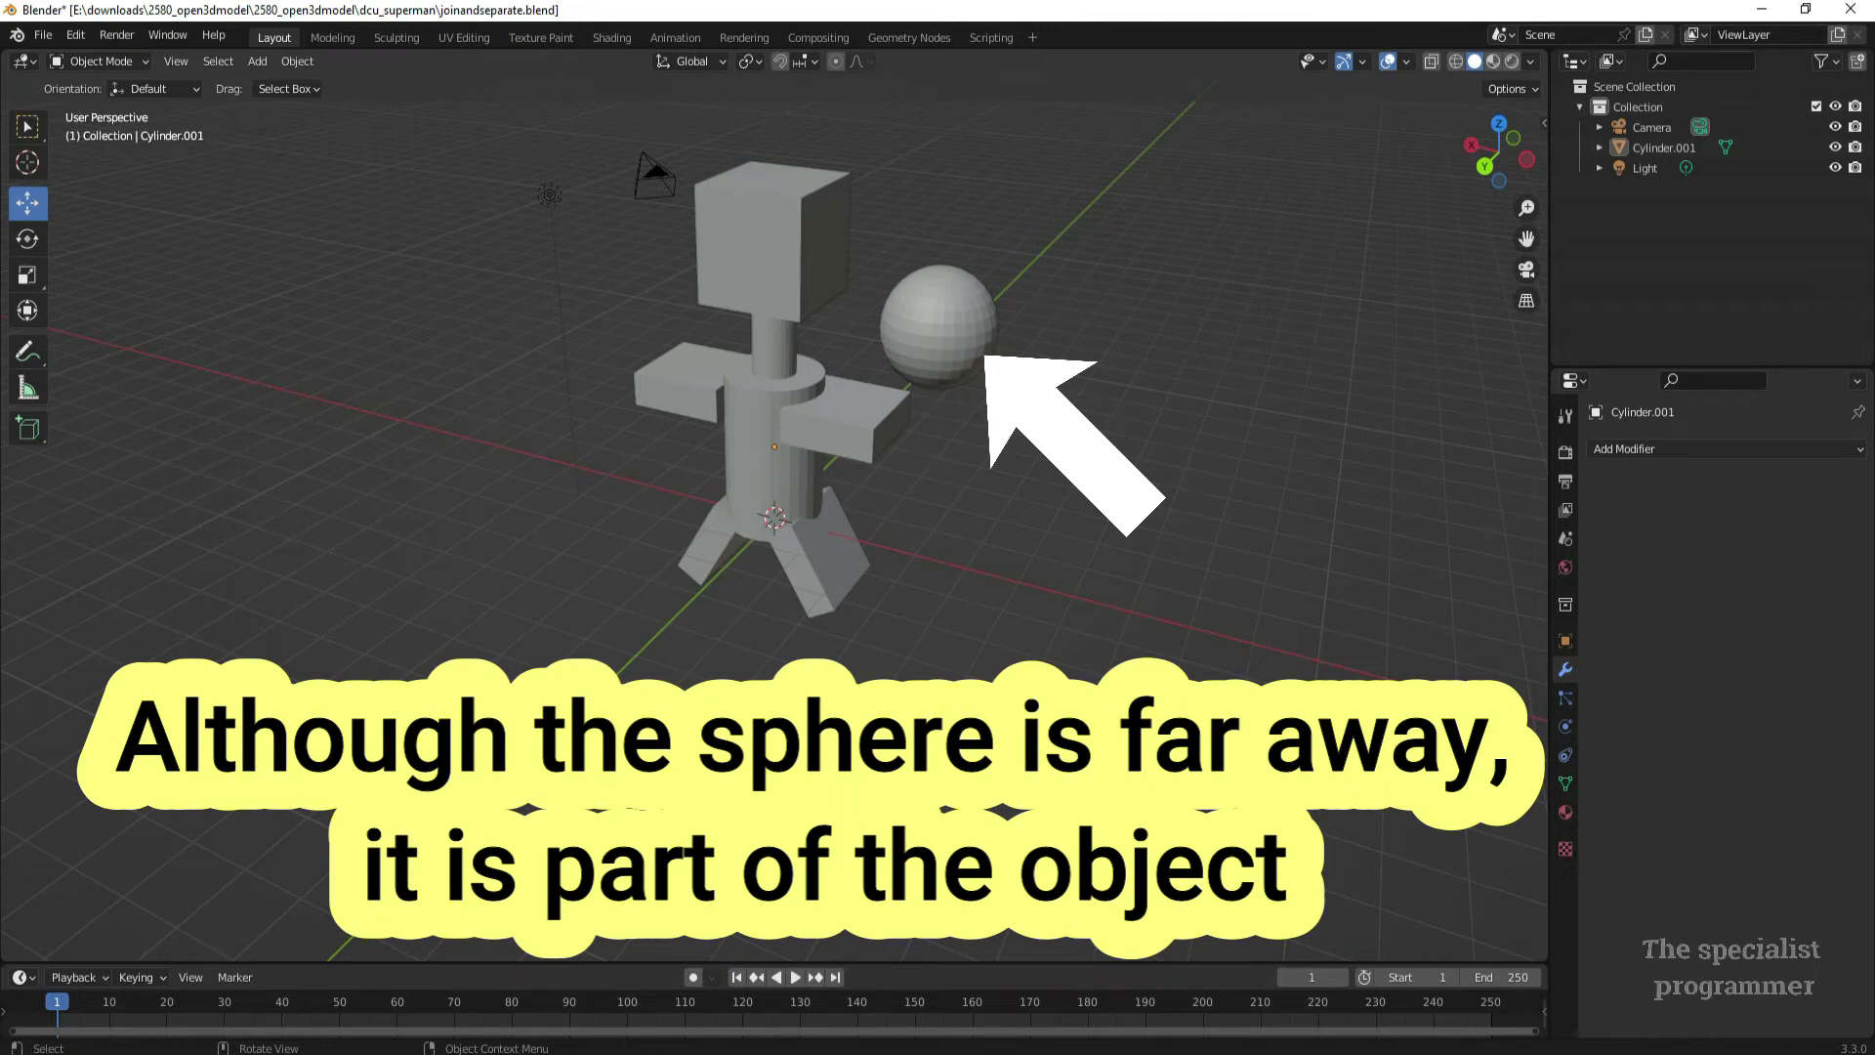
{"action": "left_click_drag", "start_coordinate": [1128, 515], "coordinate": [1100, 688]}
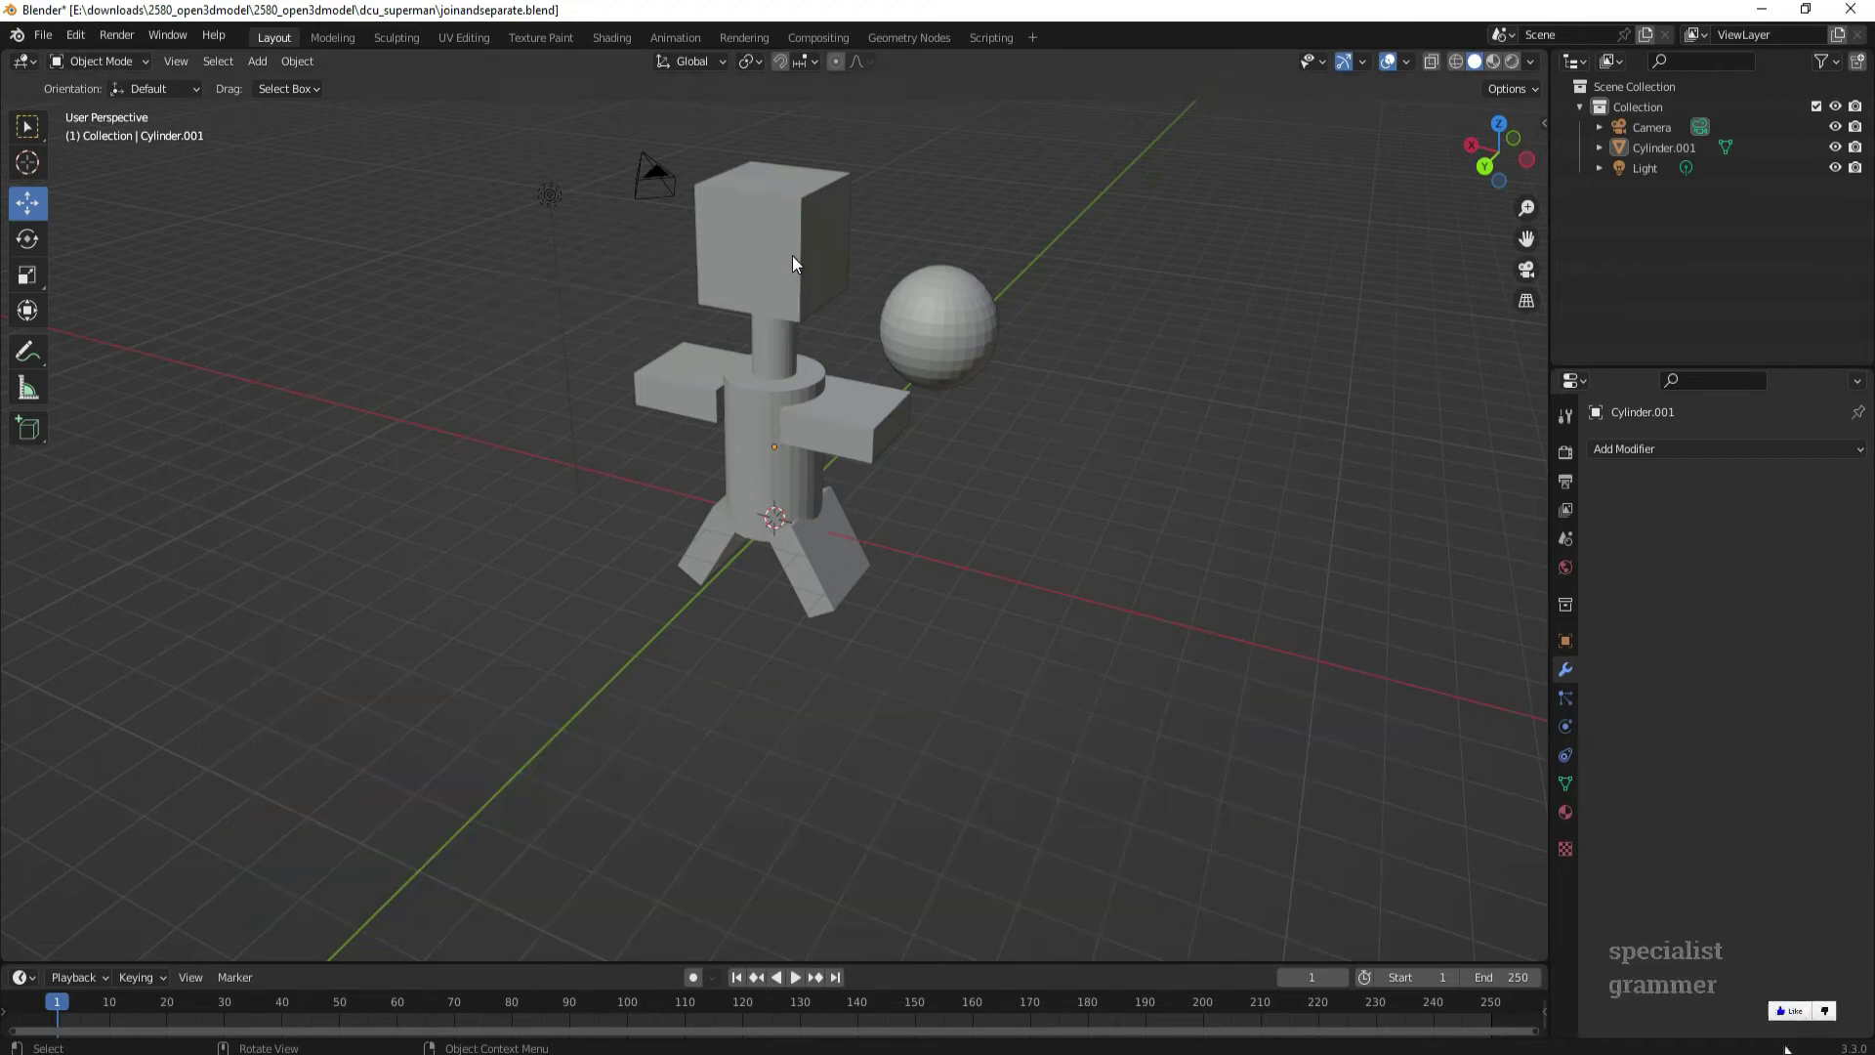
Enter Edit Mode on the joined figure and select only the head cube's geometry with L
{"action": "left_click", "coordinate": [800, 265]}
{"action": "left_click", "coordinate": [100, 63]}
{"action": "left_click", "coordinate": [1770, 1032]}
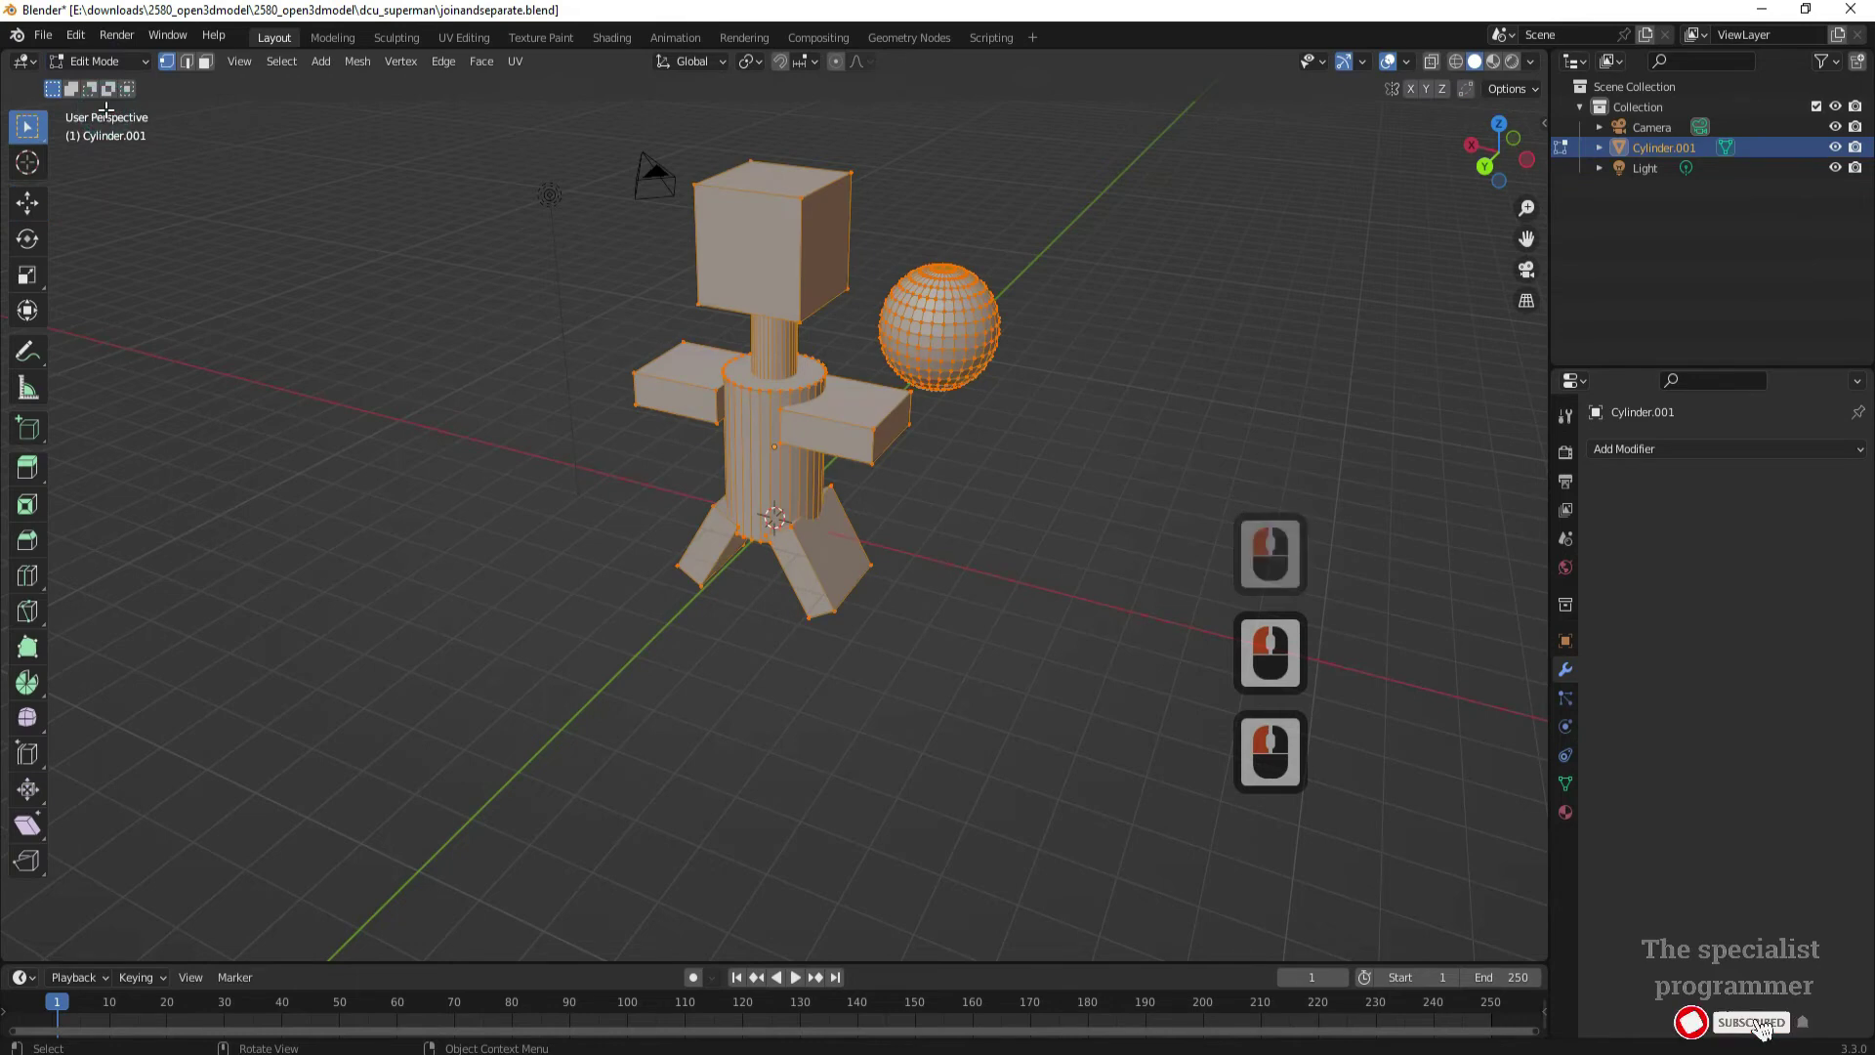
{"action": "left_click", "coordinate": [434, 378]}
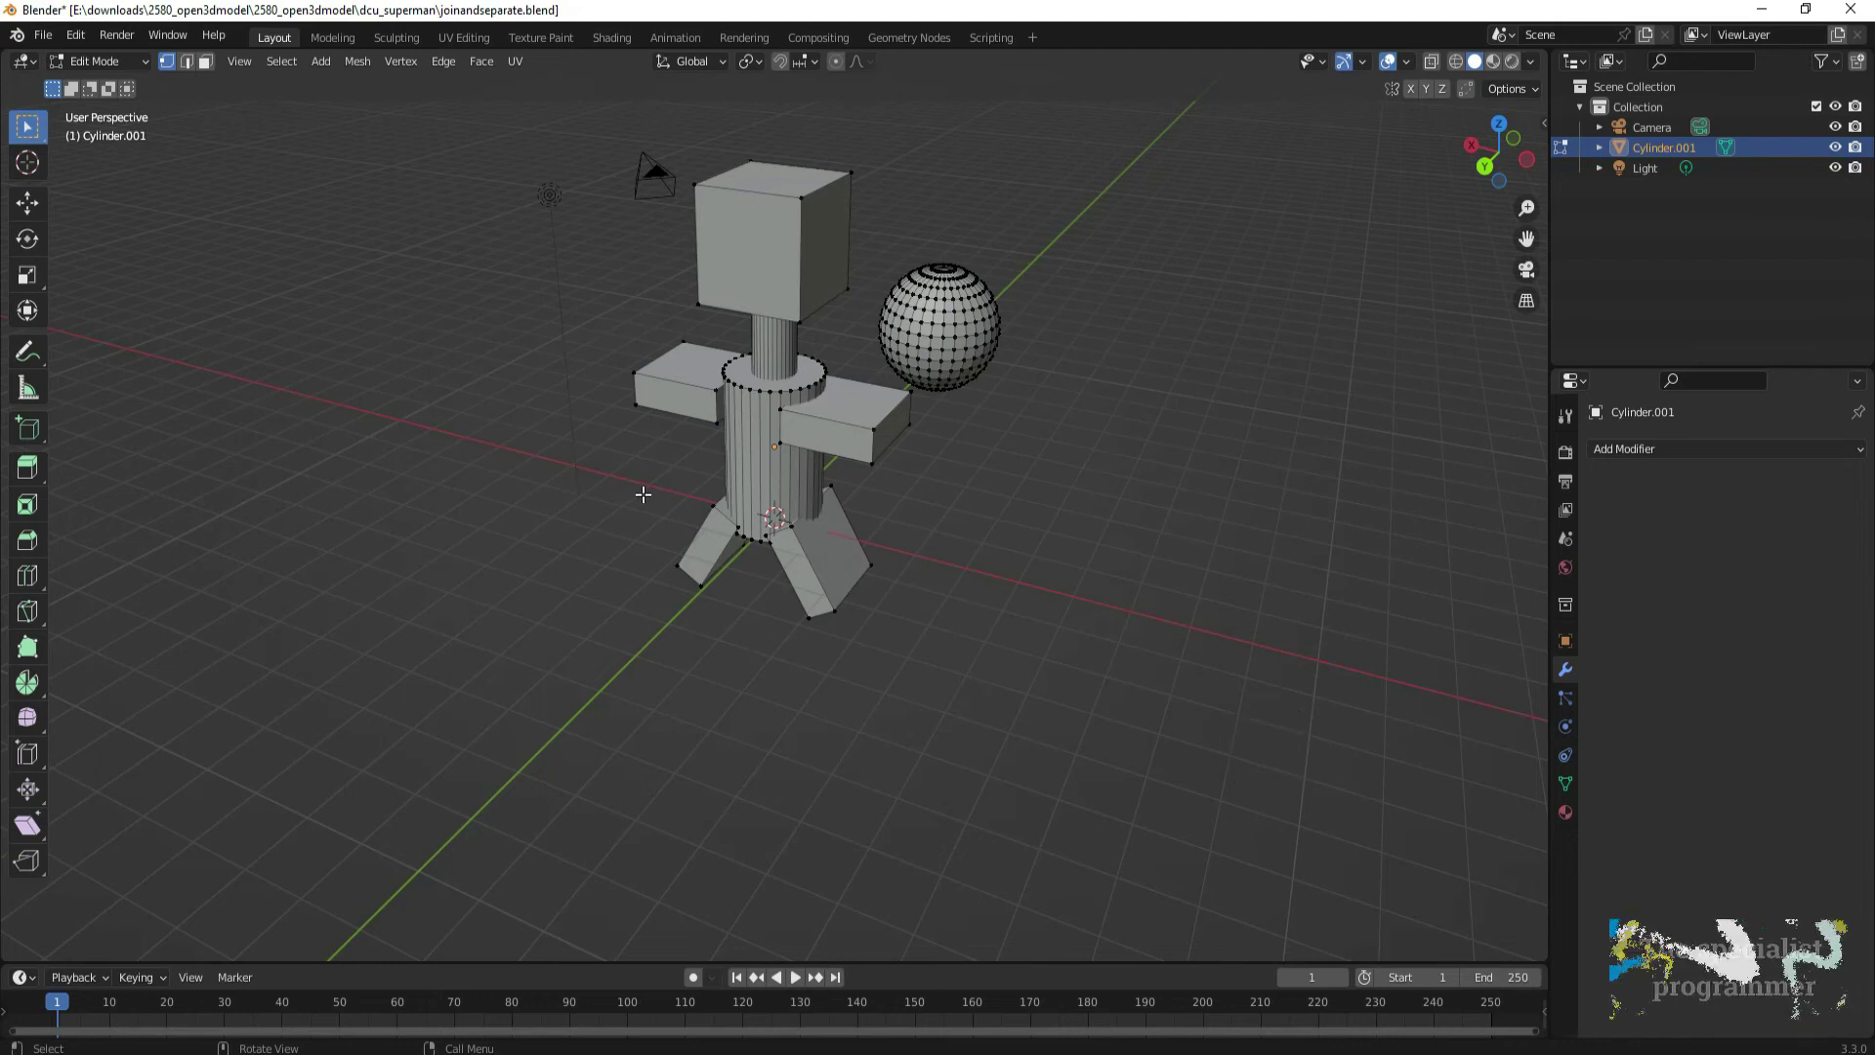
{"action": "key", "text": "l"}
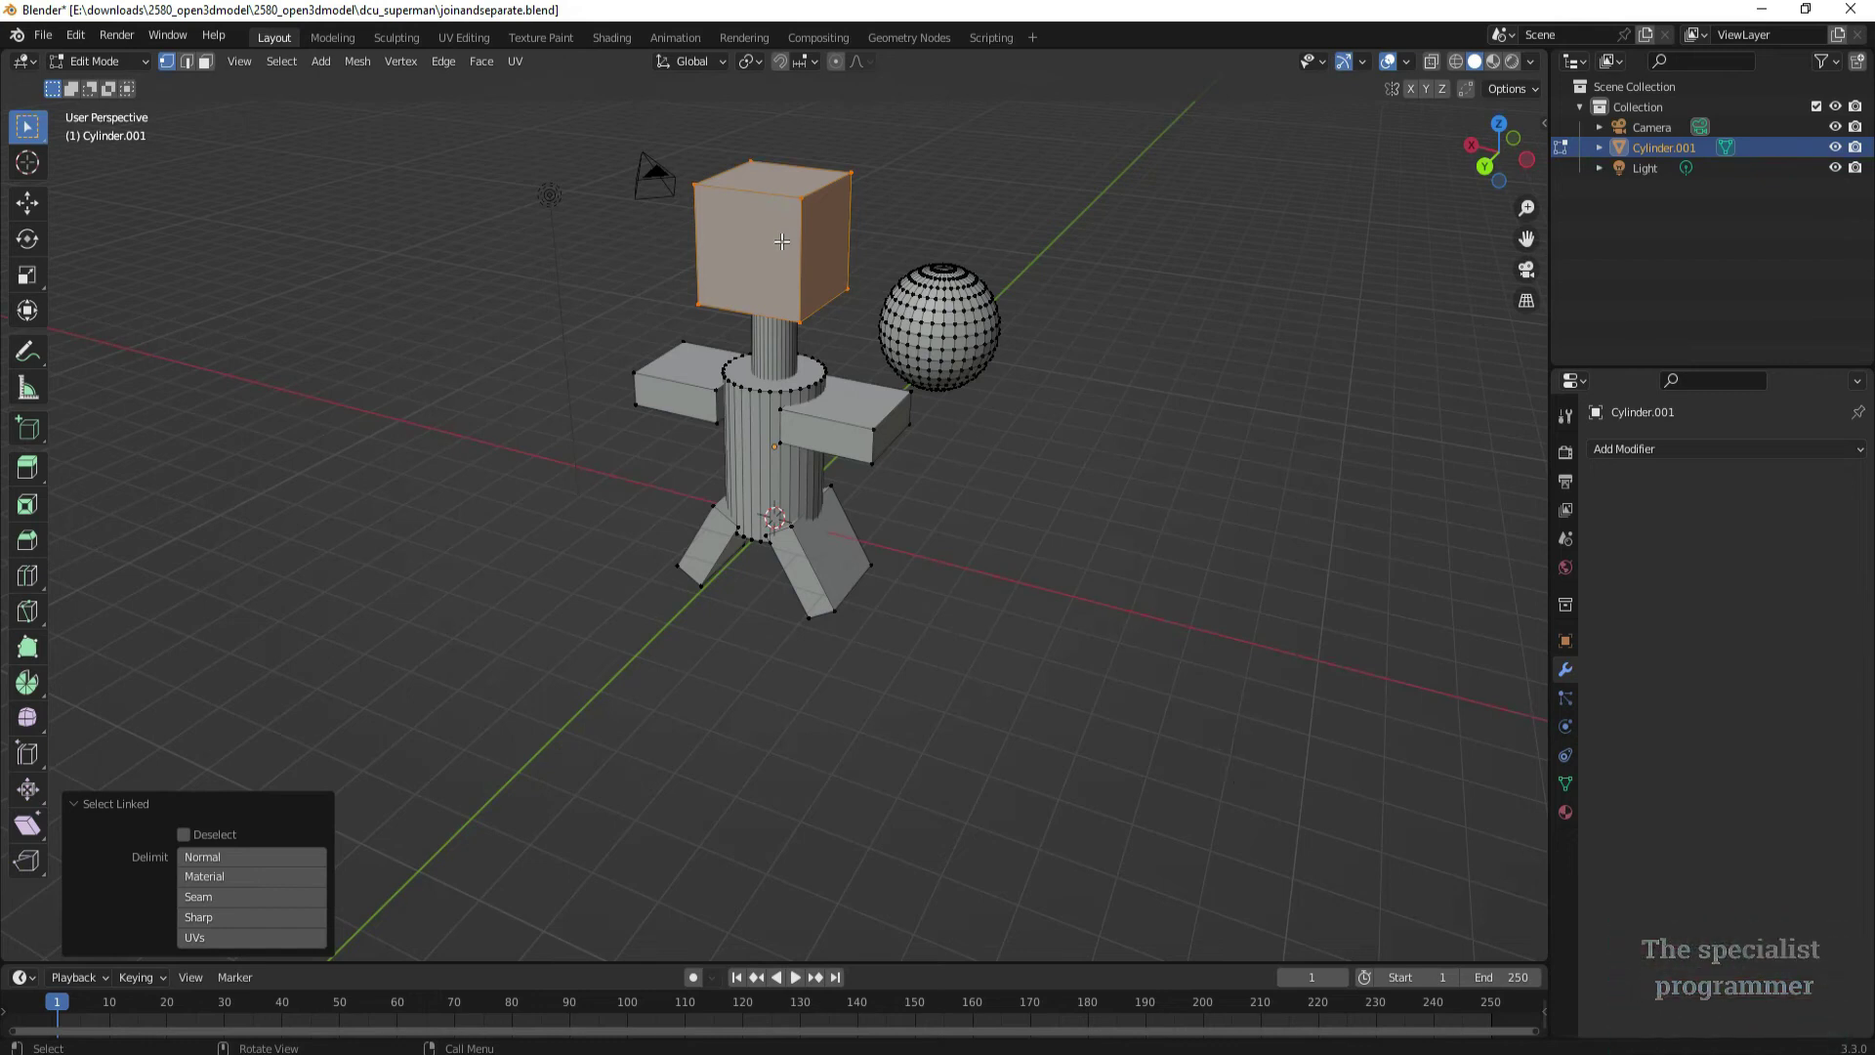
Separate the head selection into its own object, Cylinder.002
{"action": "left_click", "coordinate": [365, 72]}
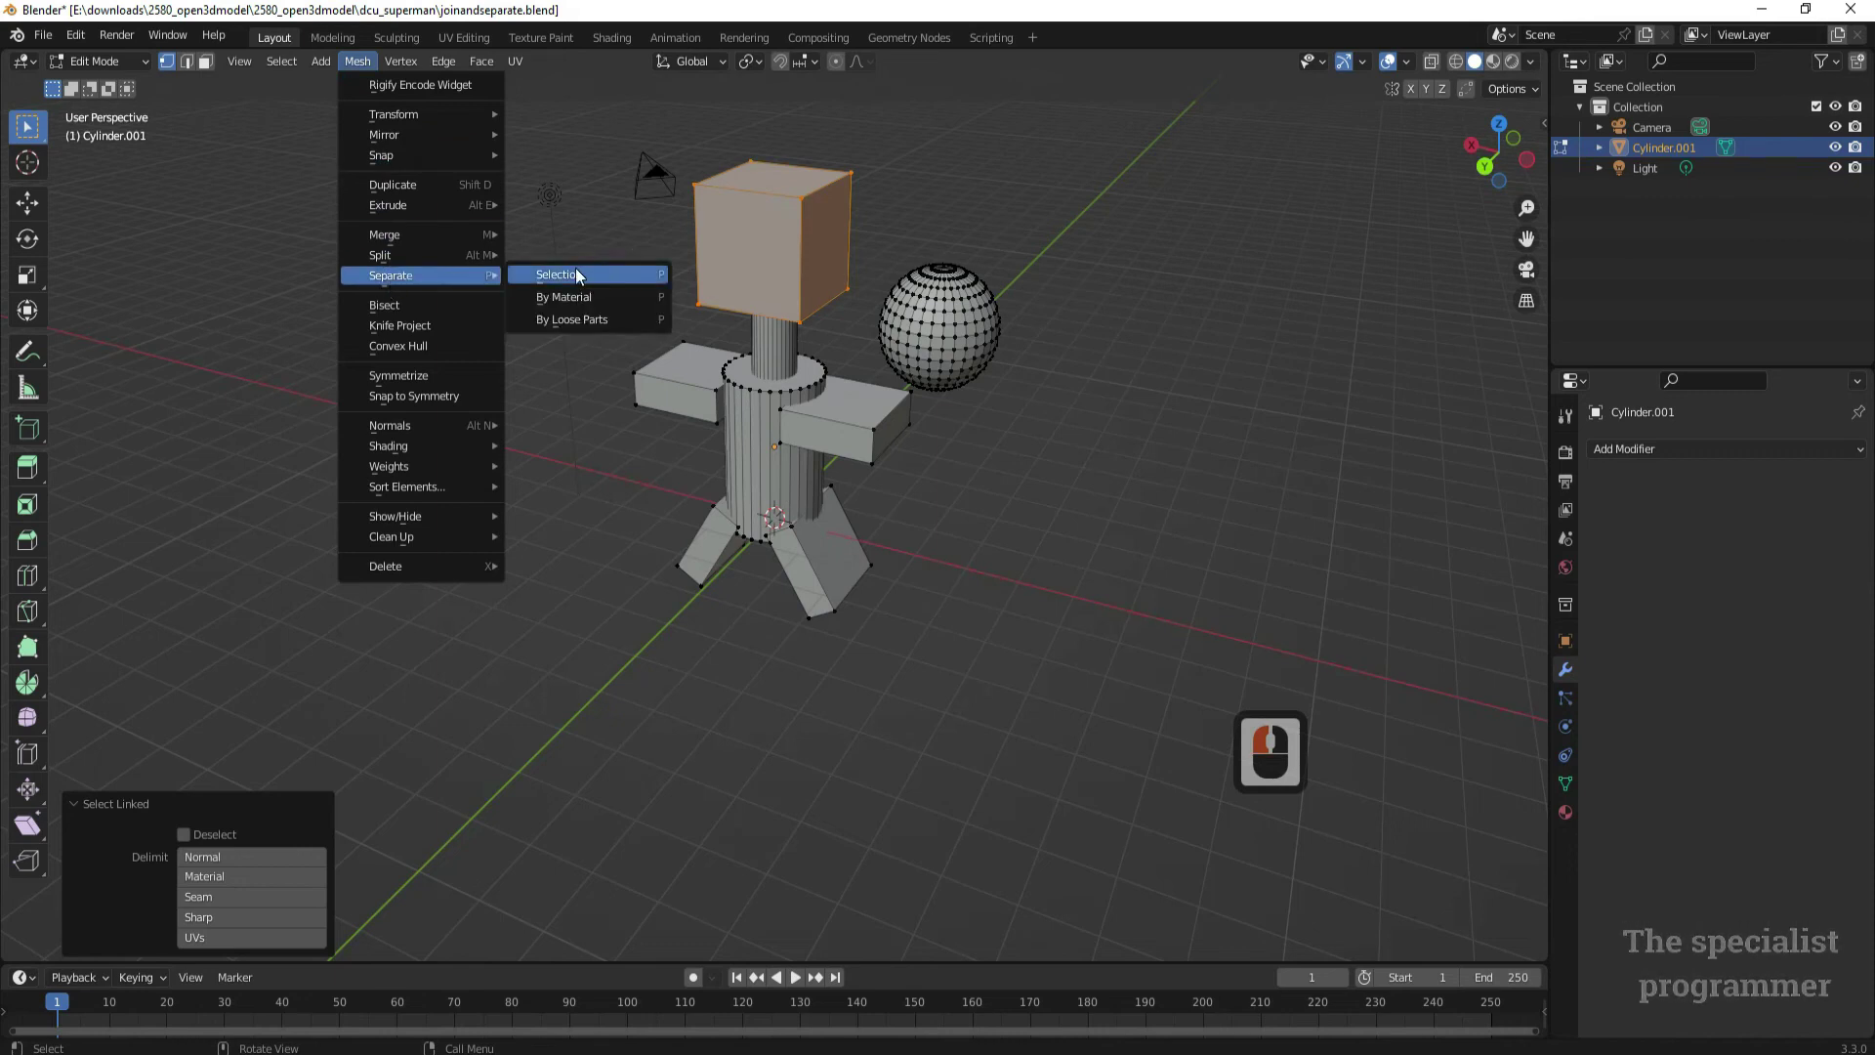
{"action": "left_click", "coordinate": [575, 264]}
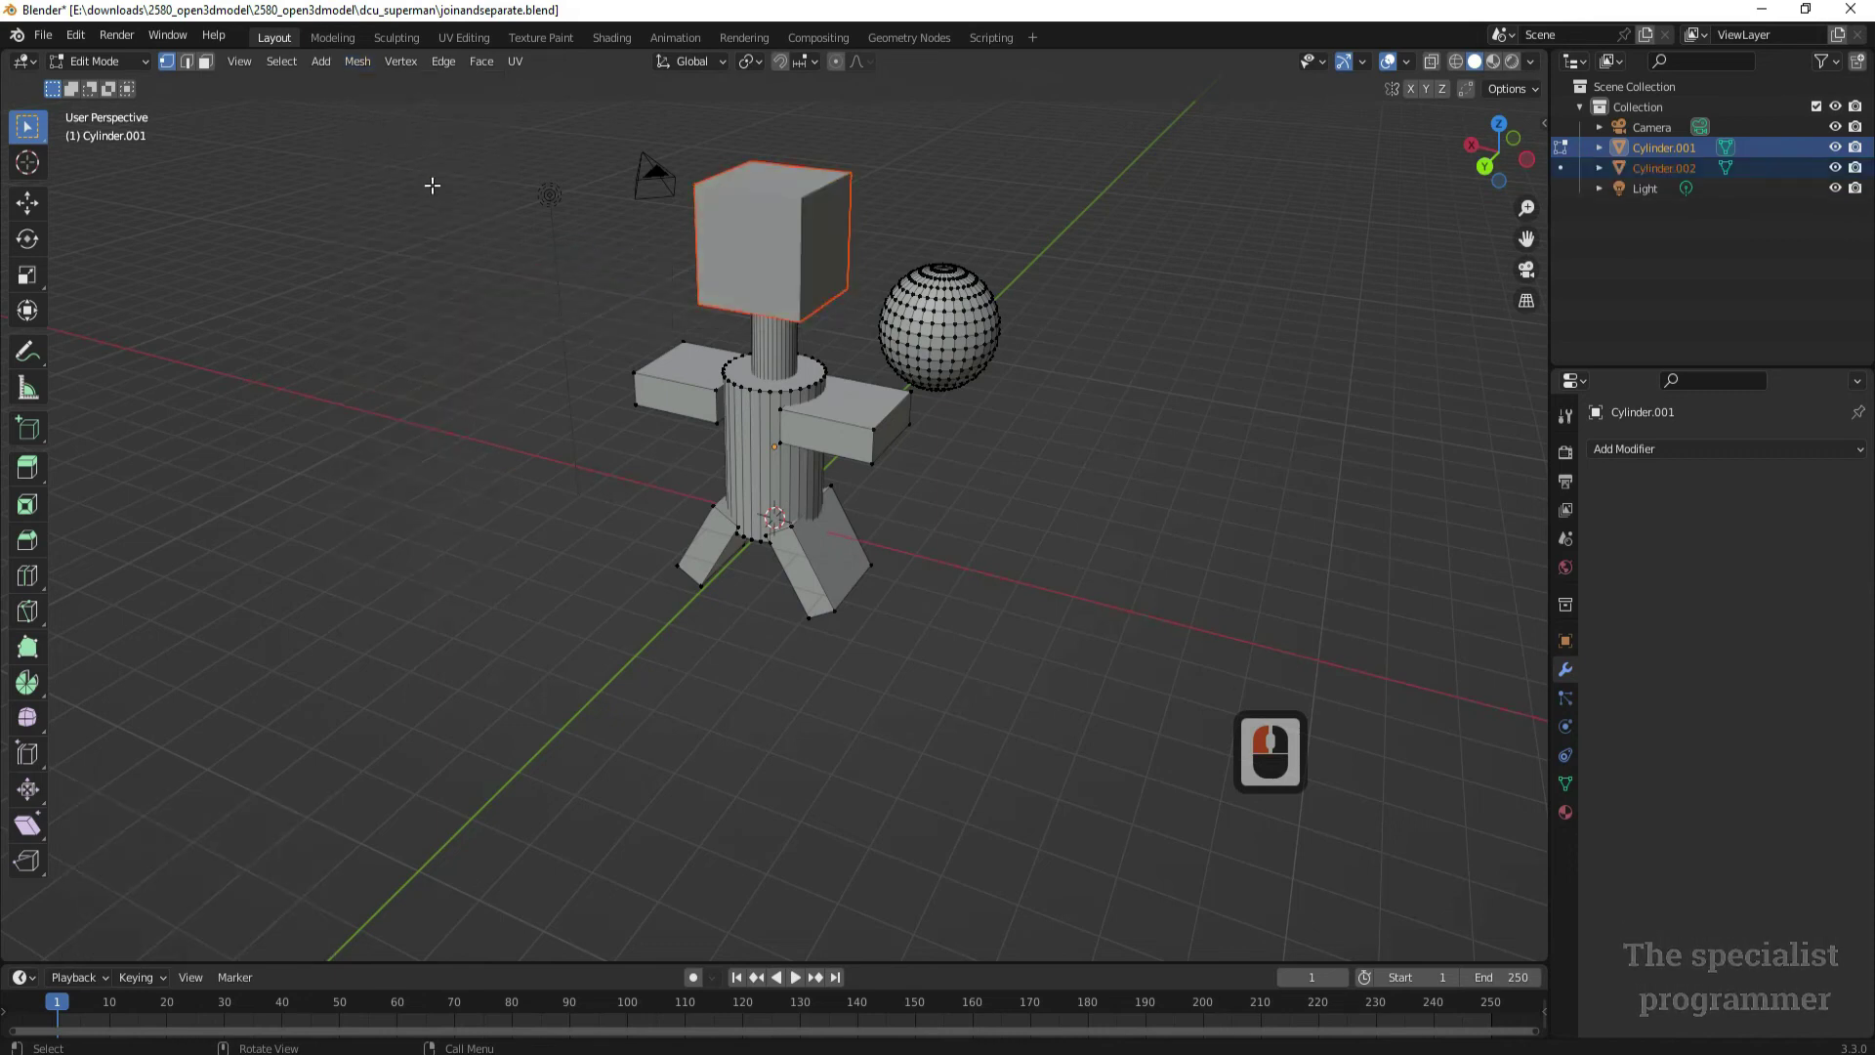
{"action": "left_click", "coordinate": [126, 63]}
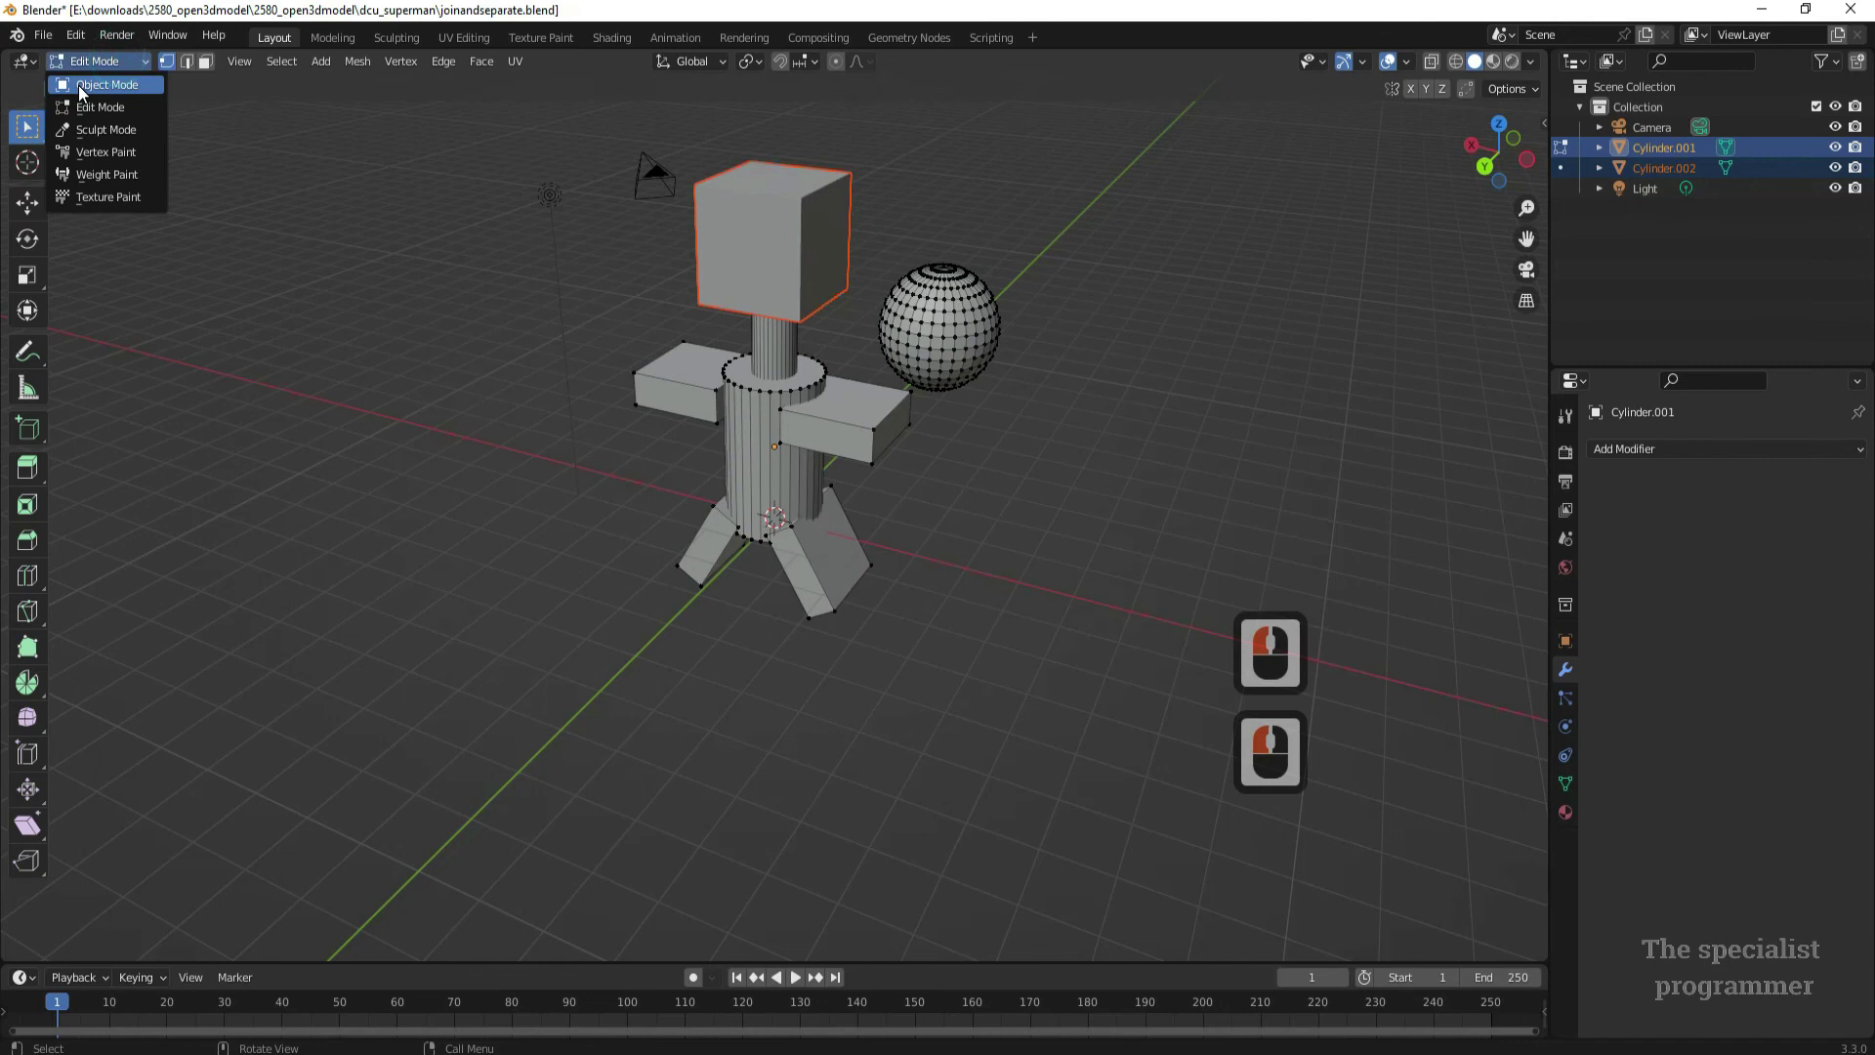
Back in Object Mode, move the separated head cube aside from the figure
{"action": "left_click", "coordinate": [149, 91]}
{"action": "left_click", "coordinate": [498, 238]}
{"action": "left_click", "coordinate": [742, 240]}
{"action": "left_click", "coordinate": [556, 401]}
Lower the remaining Cylinder.001 body-and-sphere object slightly
{"action": "left_click", "coordinate": [780, 414]}
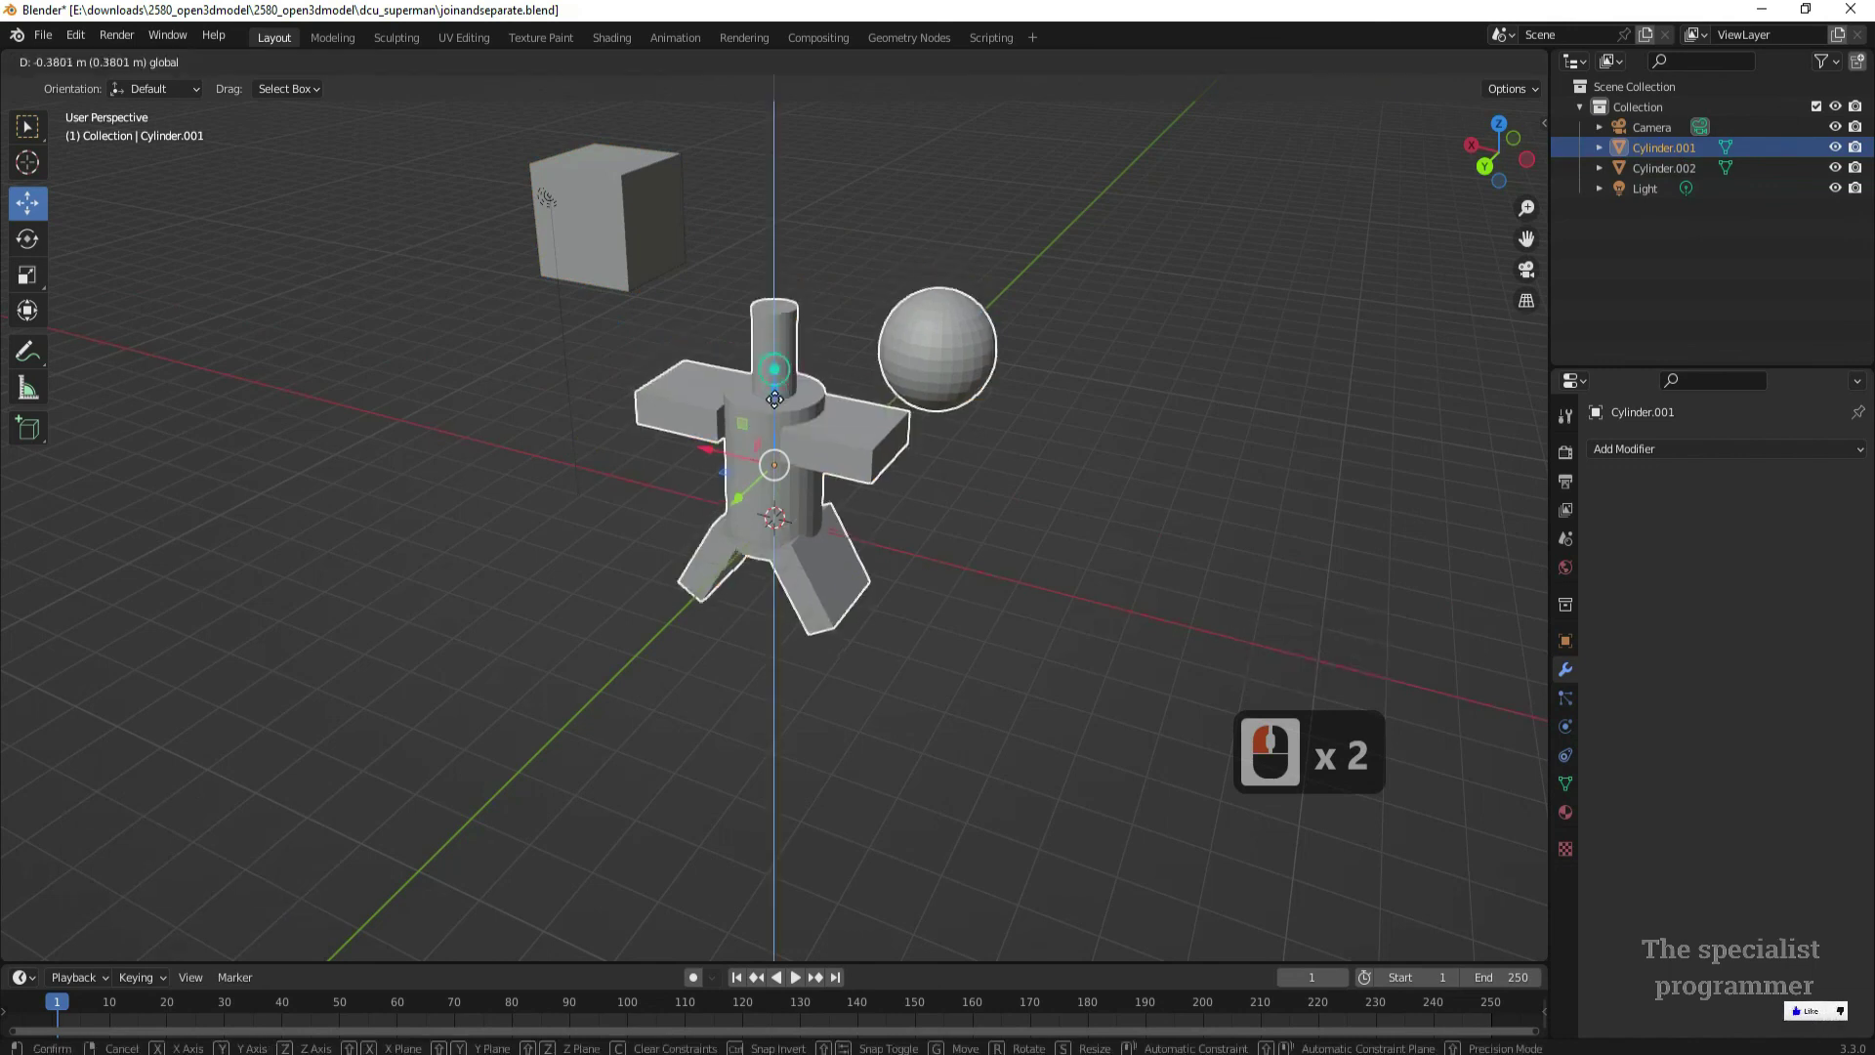
{"action": "left_click", "coordinate": [758, 398]}
{"action": "left_click", "coordinate": [1342, 243]}
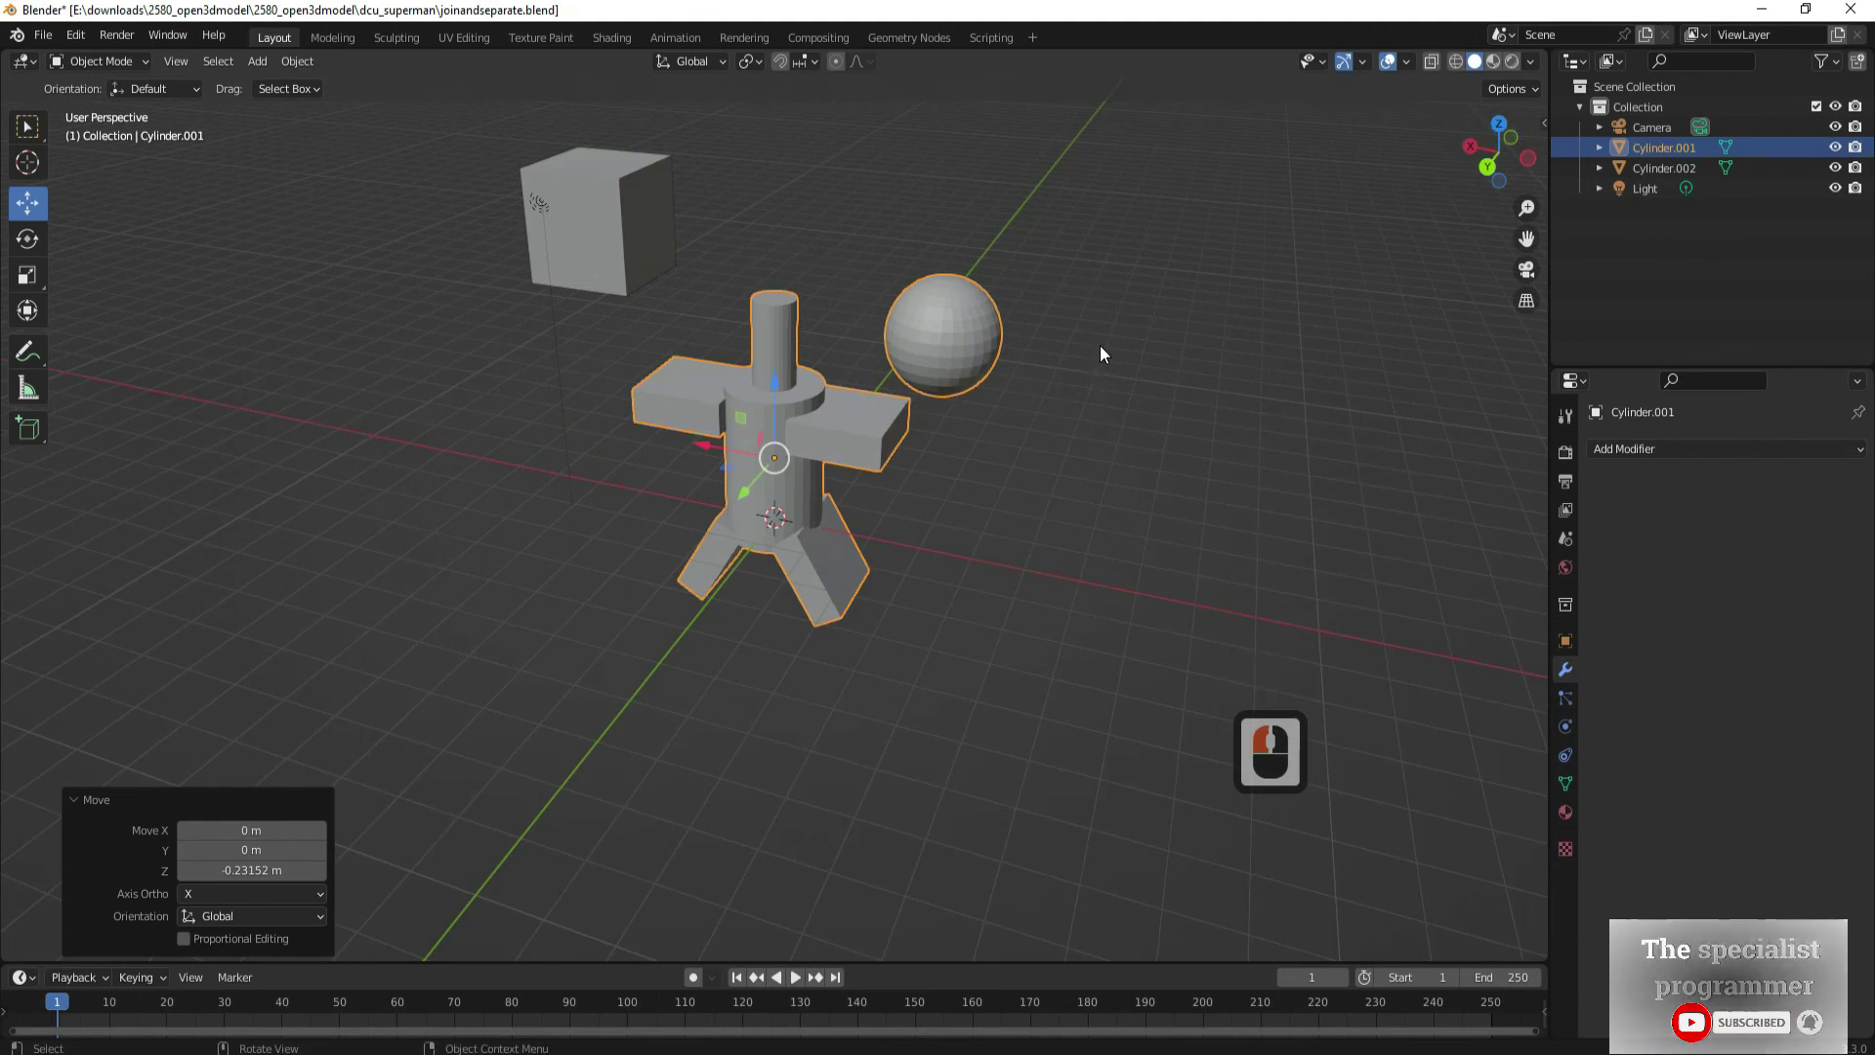